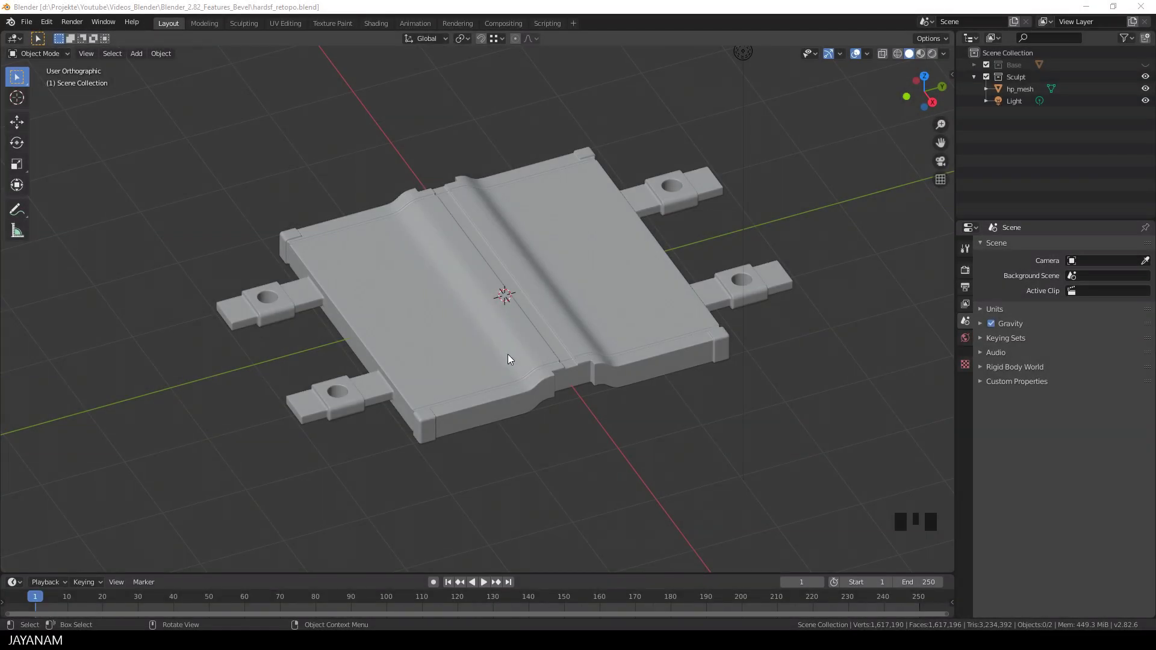
Enable and expand the Base collection, then hide hp_mesh so only the low-poly lp_mesh block shows
drag(528, 367, 504, 376)
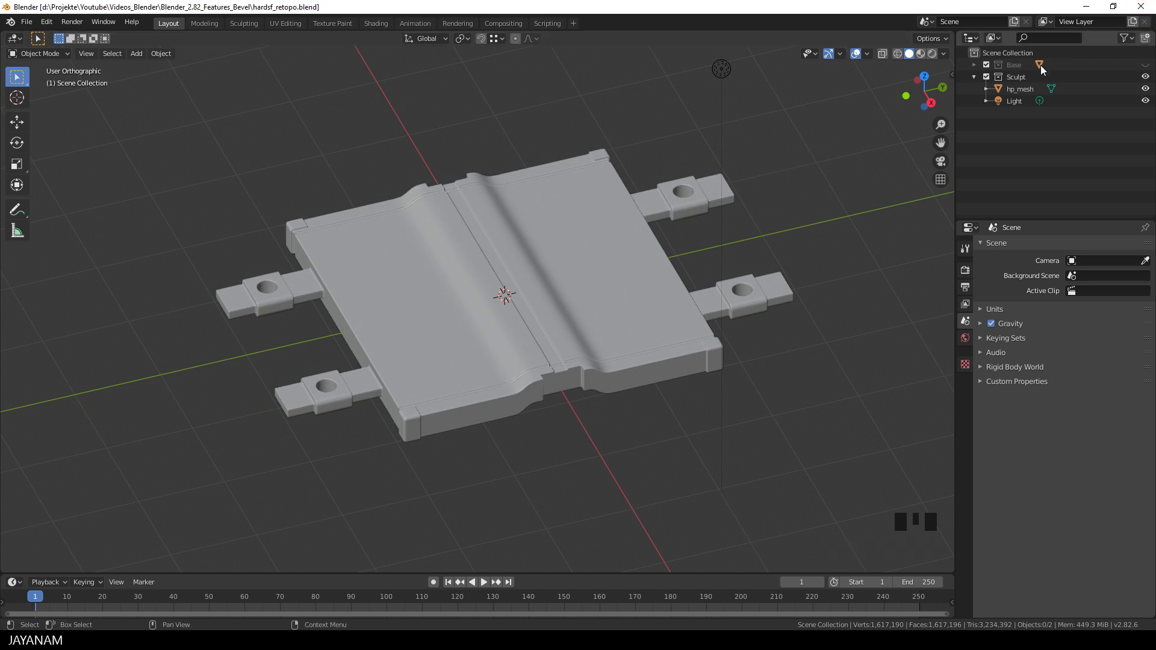
click(1022, 65)
click(1149, 64)
click(978, 66)
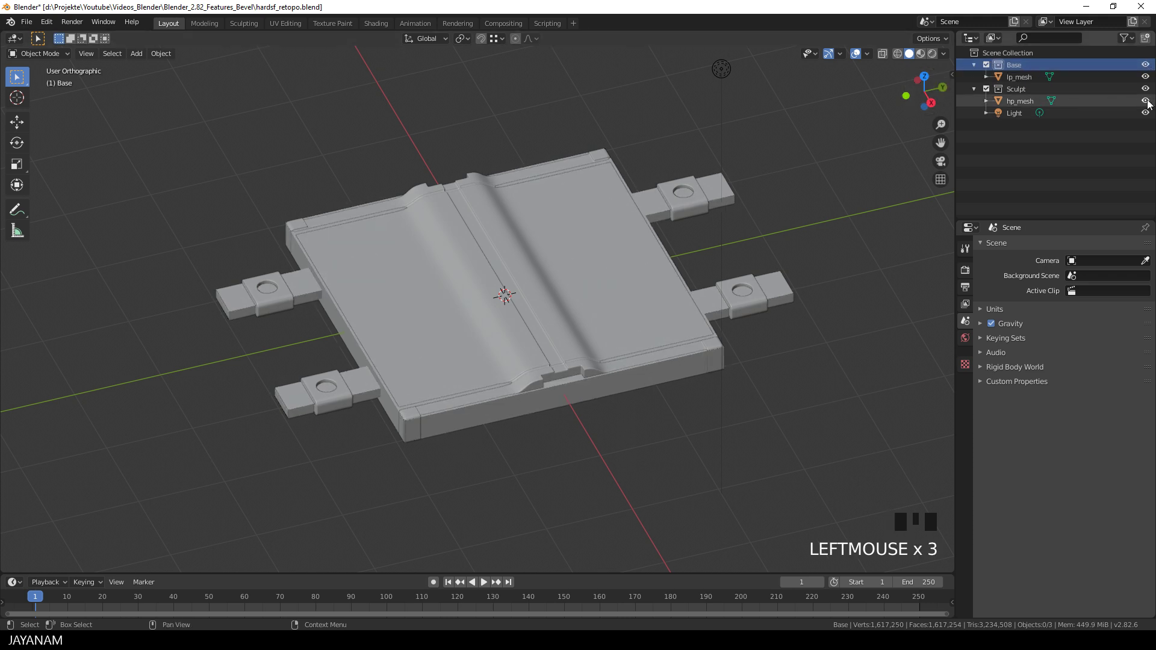
click(1148, 107)
drag(642, 300, 654, 301)
Loop-cut lp_mesh through its centre and delete the unwanted halves, keeping one quarter with a tab
key(Tab)
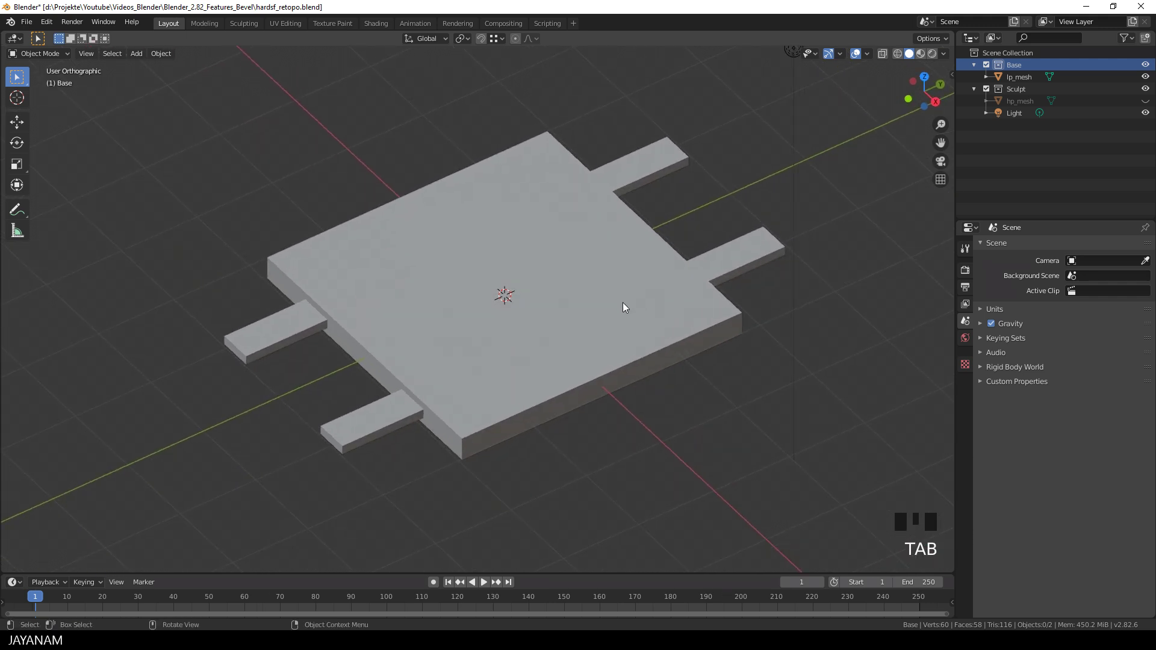
click(626, 305)
key(Tab)
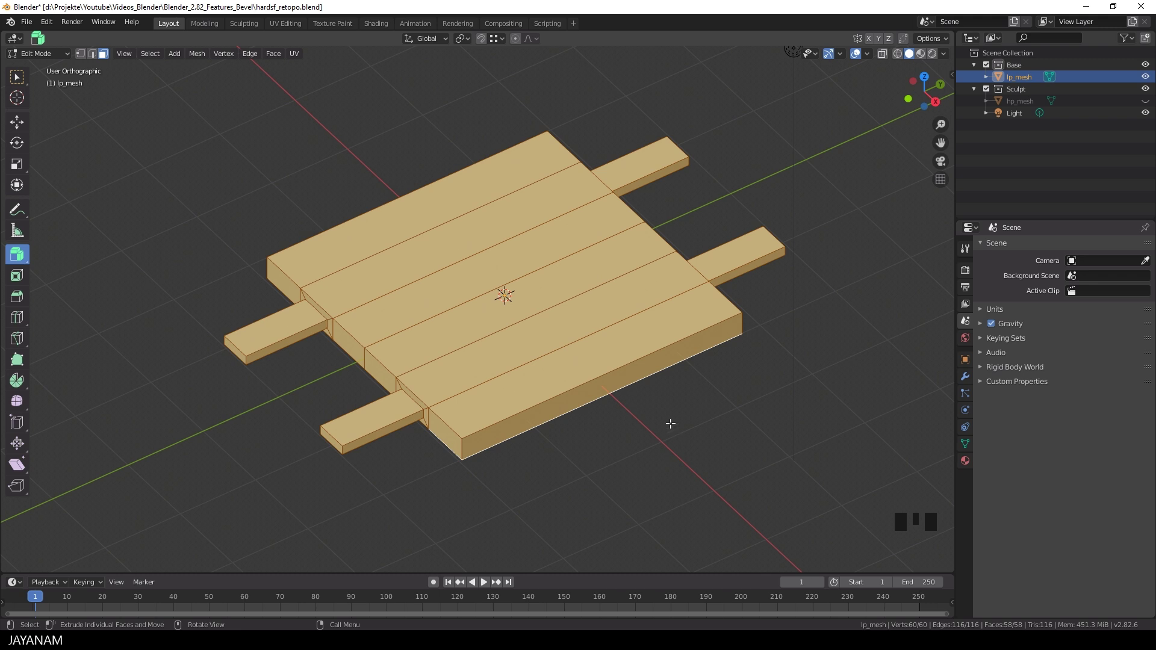
key(ctrl+r)
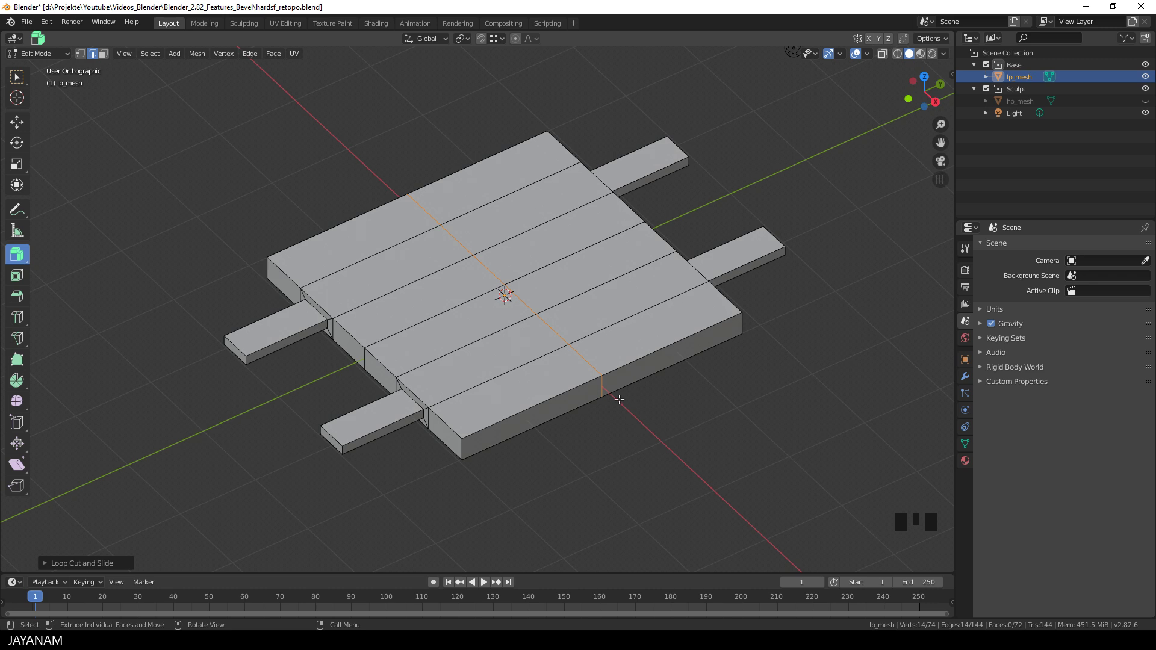
click(80, 60)
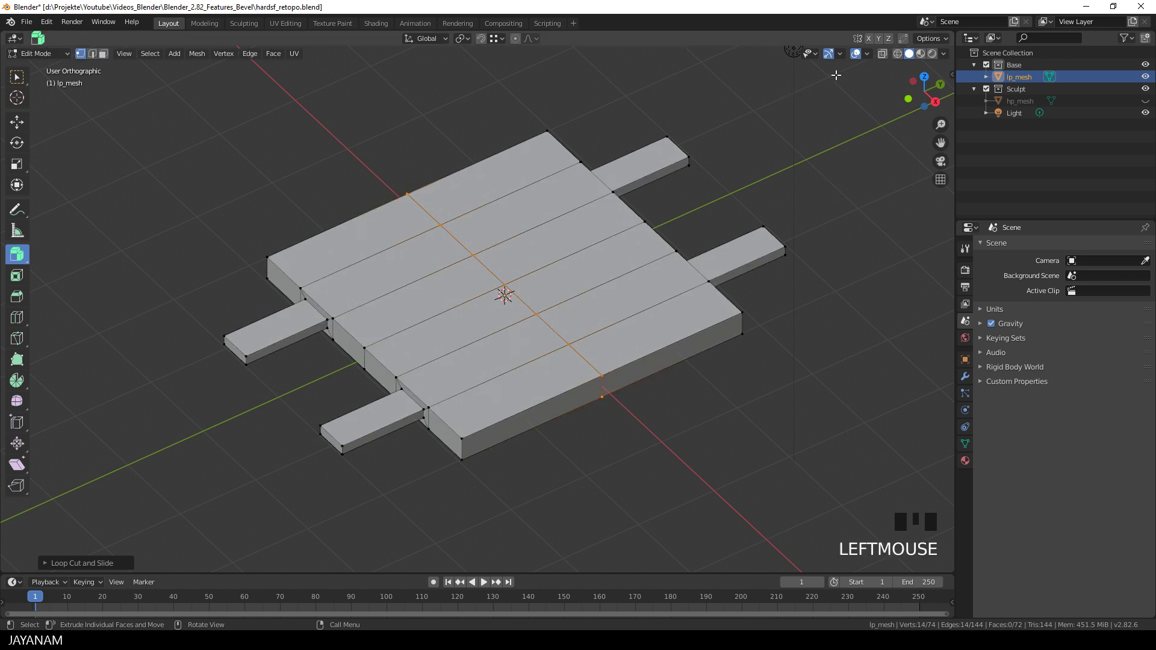
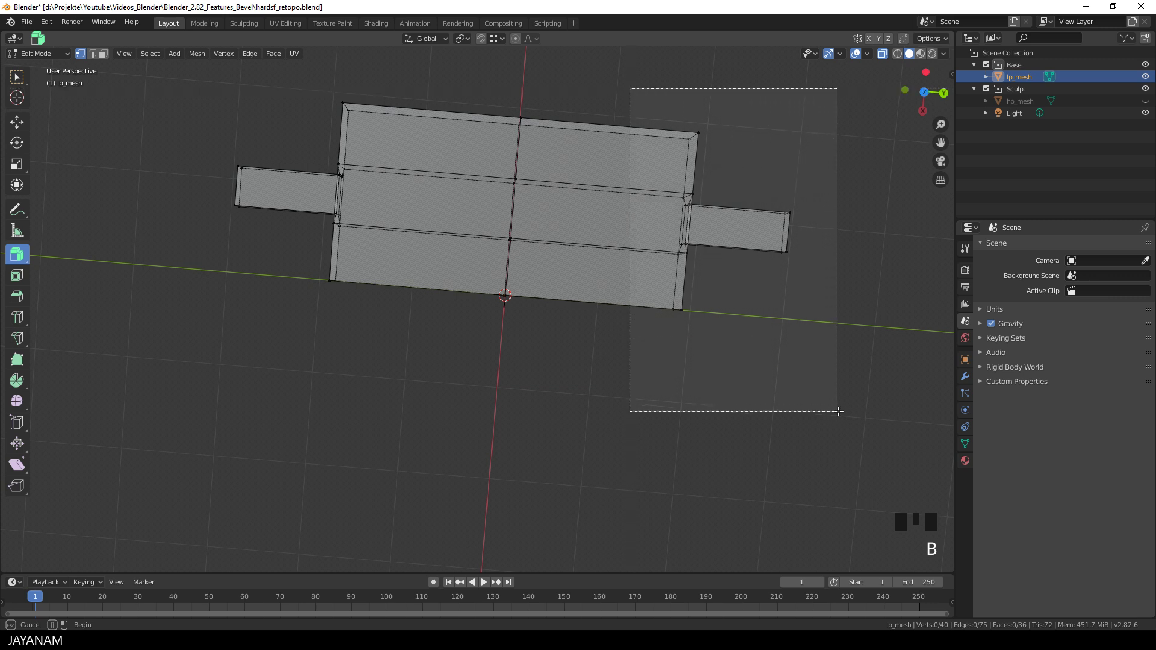
key(Delete)
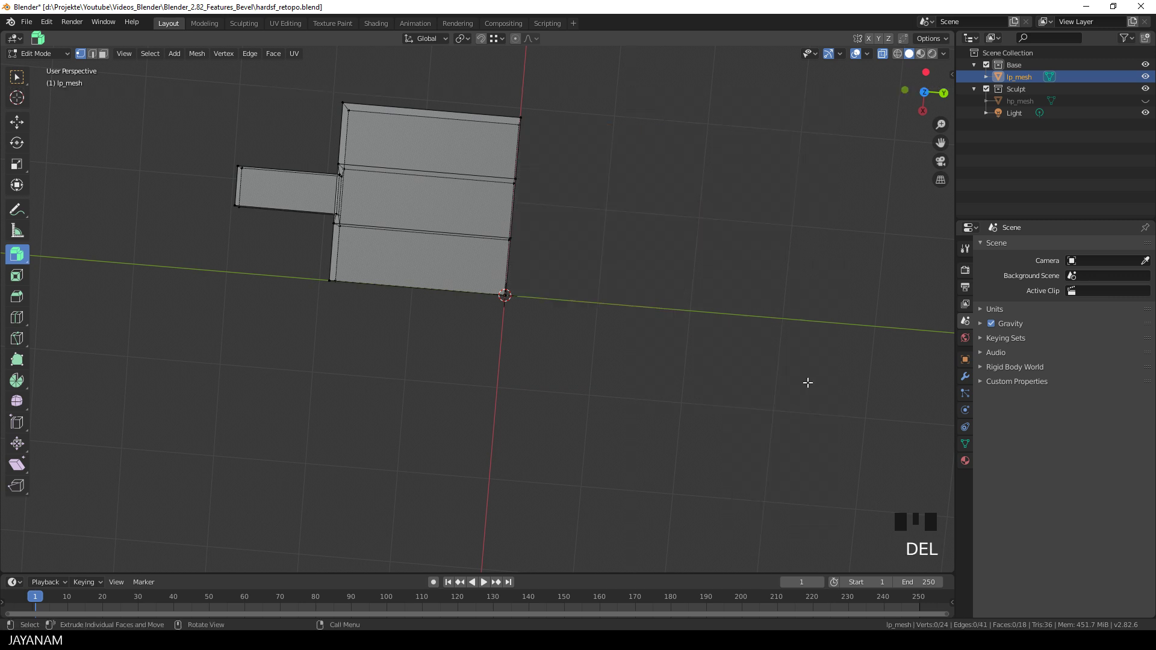
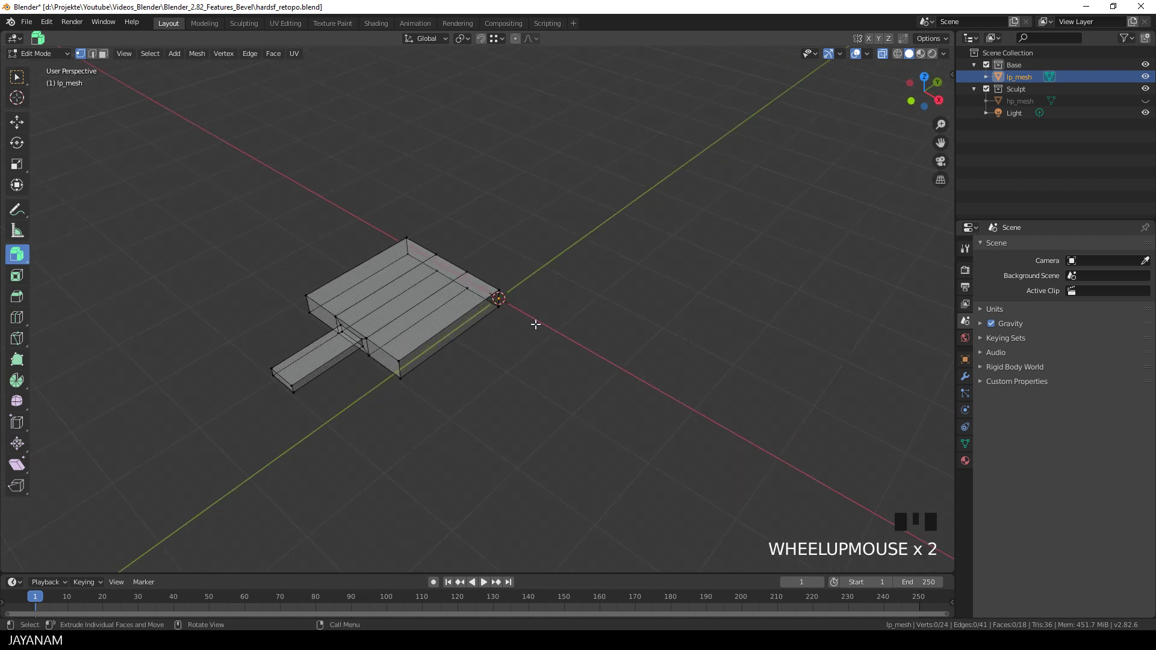
Add a Mirror modifier on X and Y to lp_mesh to rebuild the full block from the quarter
click(970, 378)
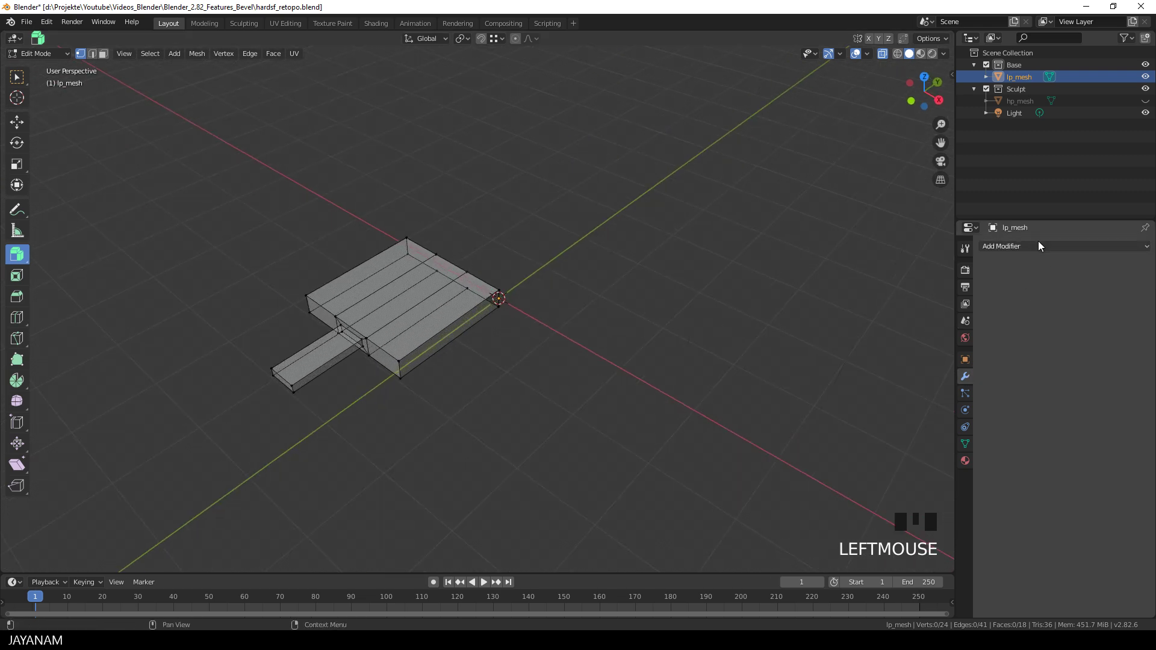
drag(1043, 244, 909, 368)
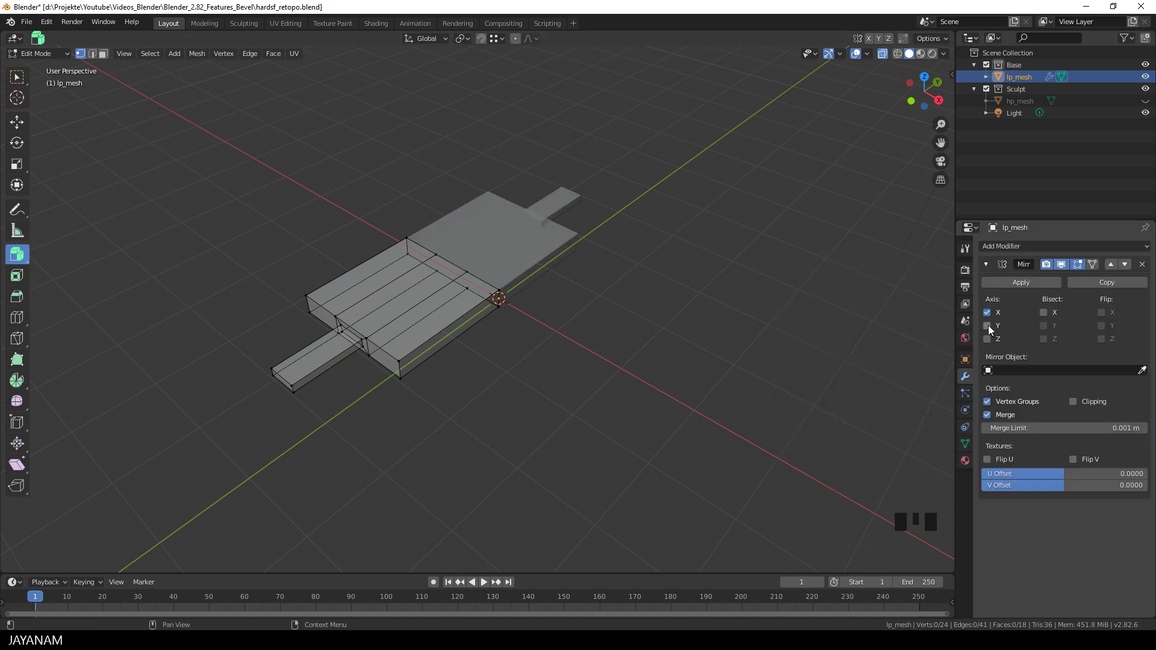
click(992, 329)
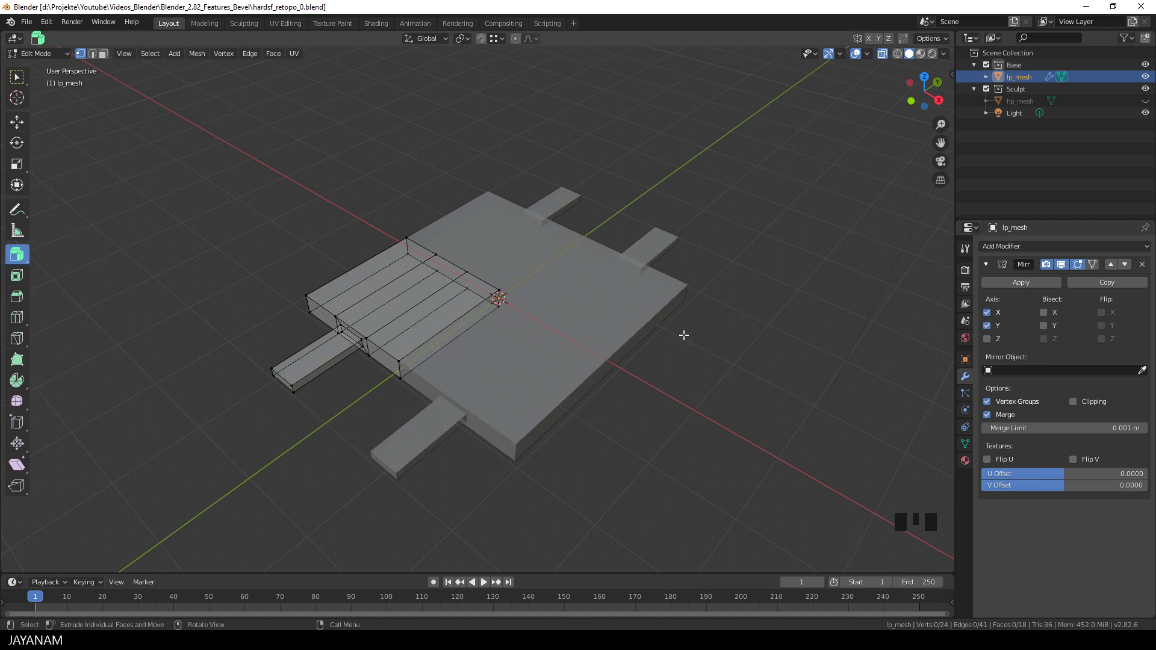
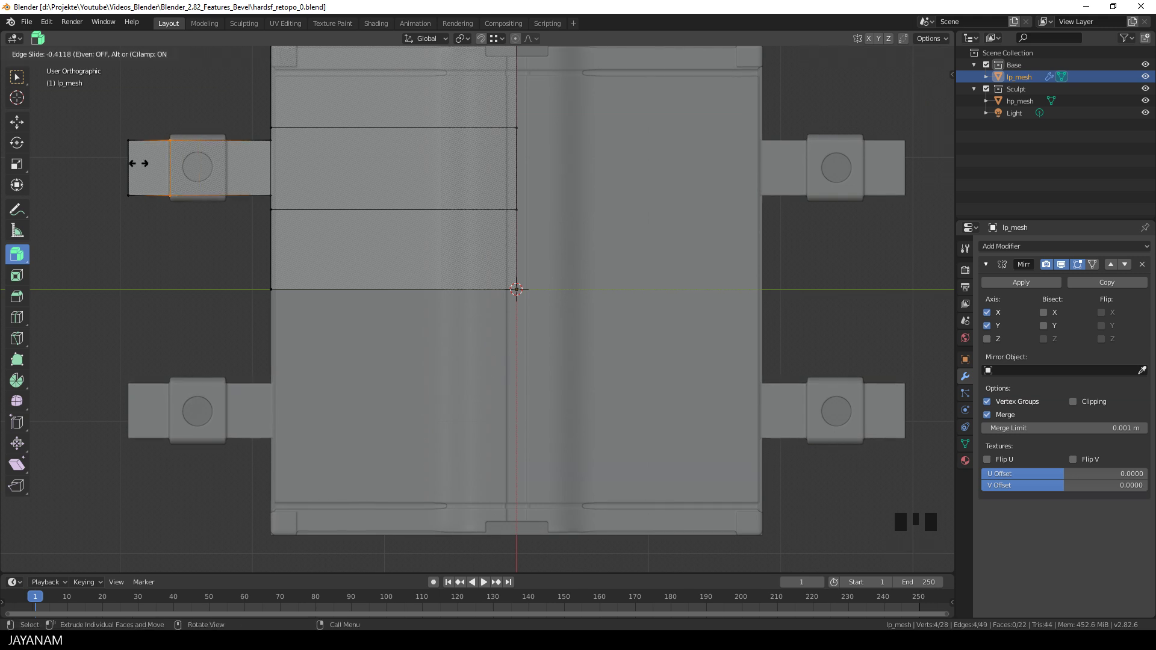
Add loop cuts around the tab hole and ridge, with Clipping enabled in the Mirror modifier
key(ctrl+r)
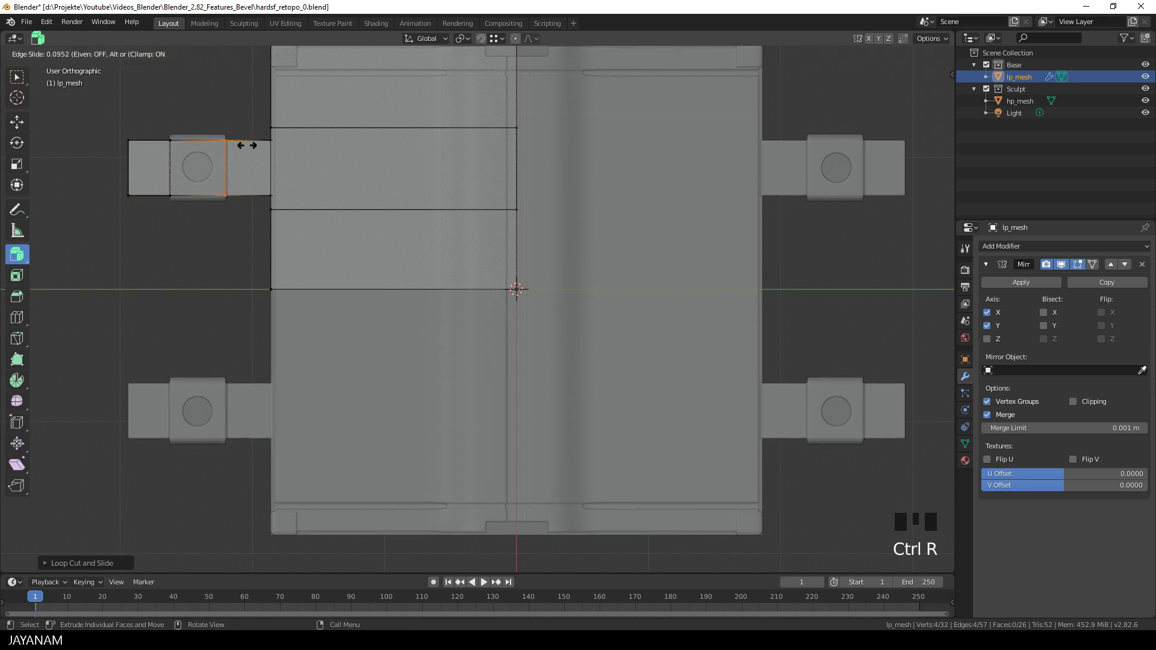
scroll(down, 3)
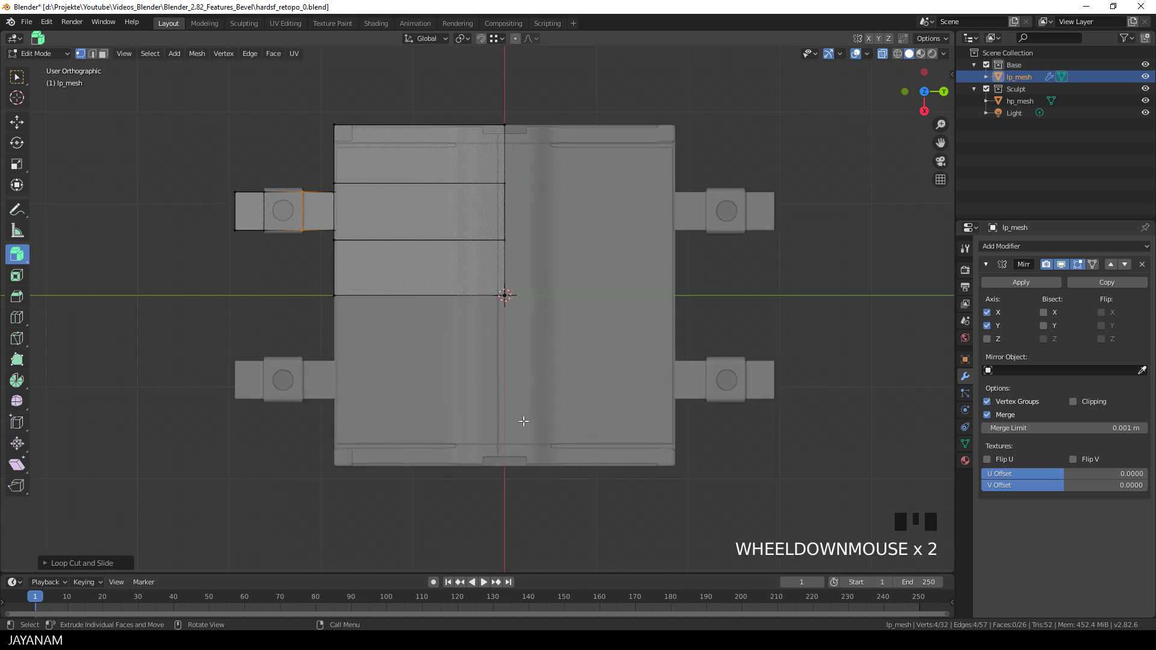
click(1076, 404)
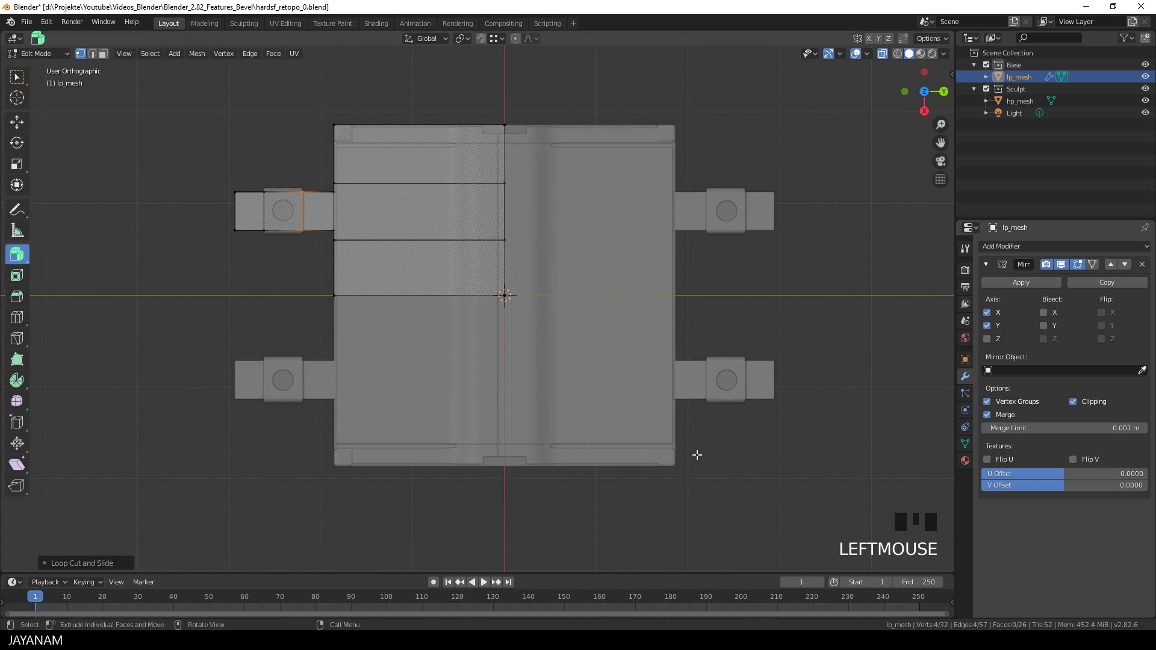
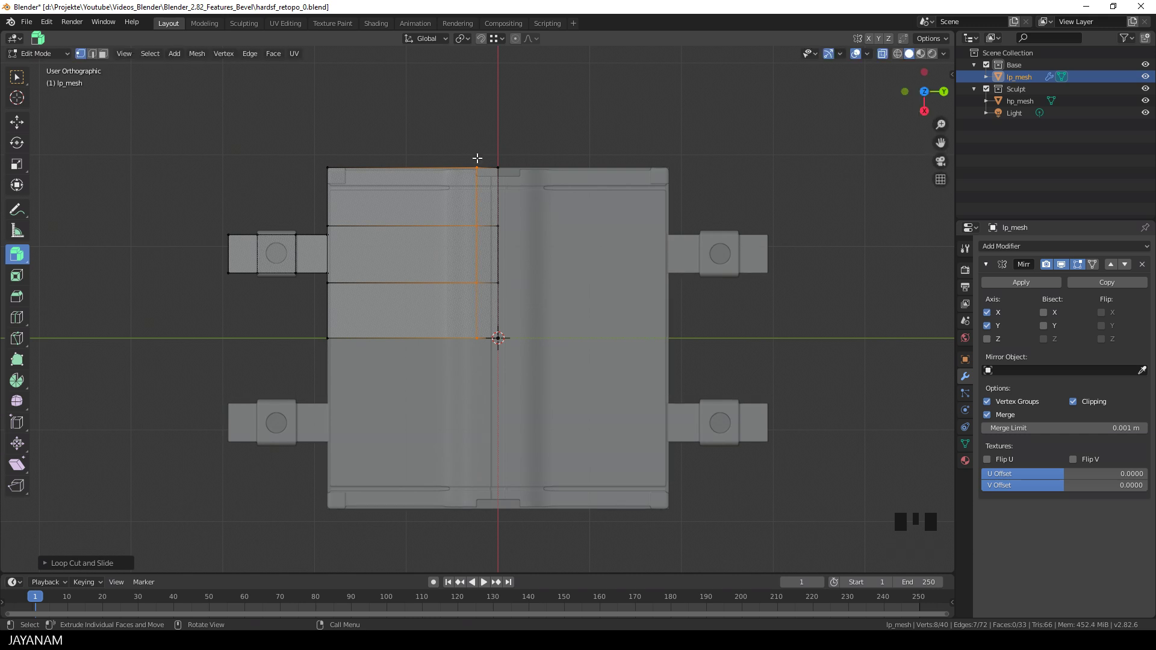
scroll(down, 3)
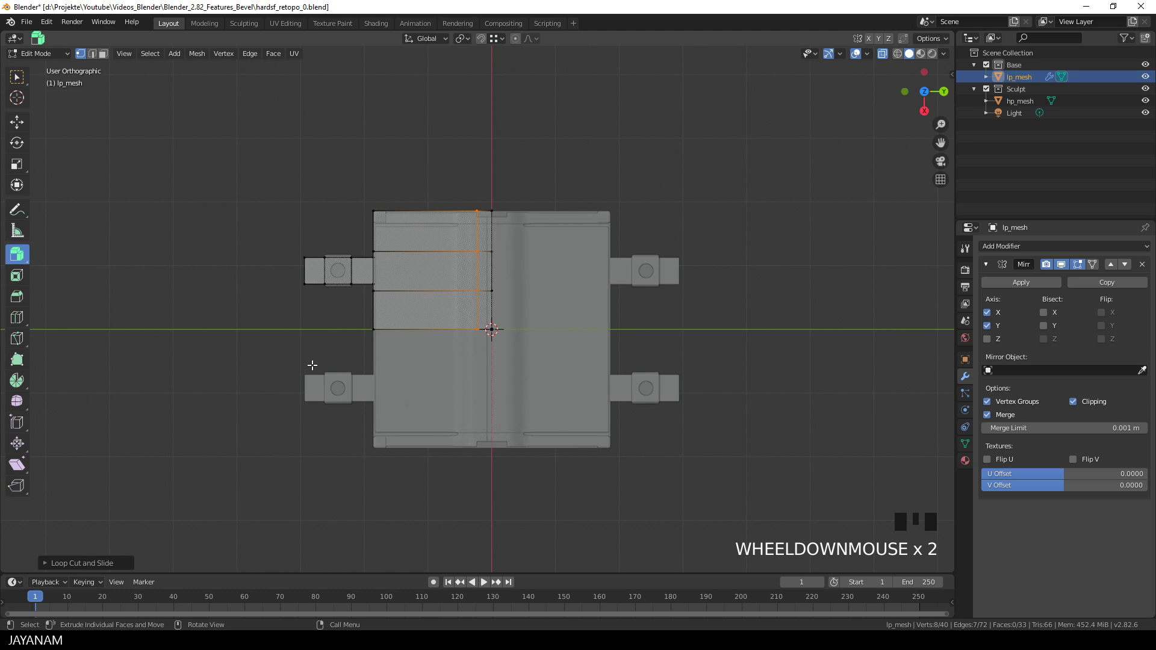
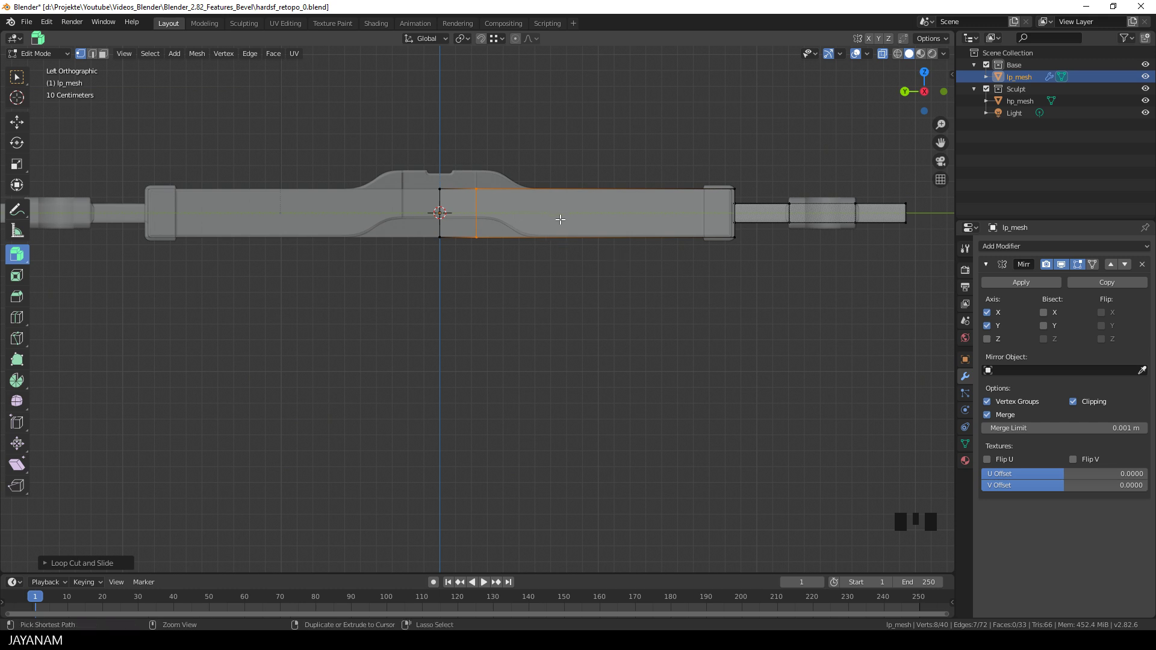
Add an edge loop into the side profile and raise the selected faces to the high-poly height
key(ctrl+r)
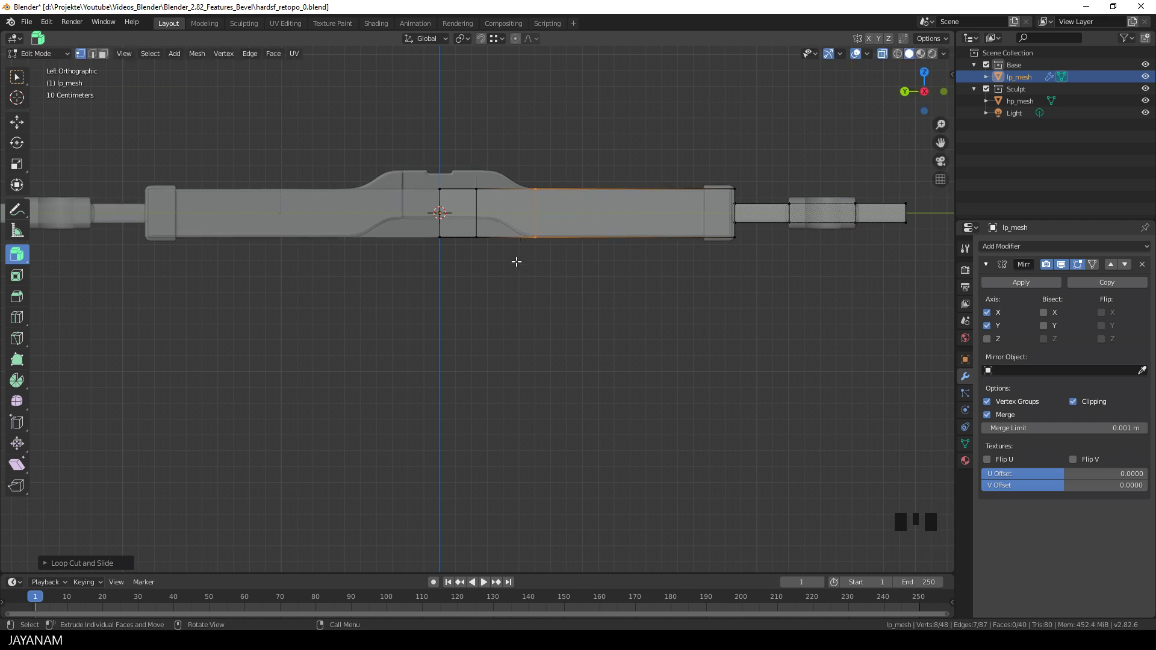
key(b)
key(a)
key(a)
key(b)
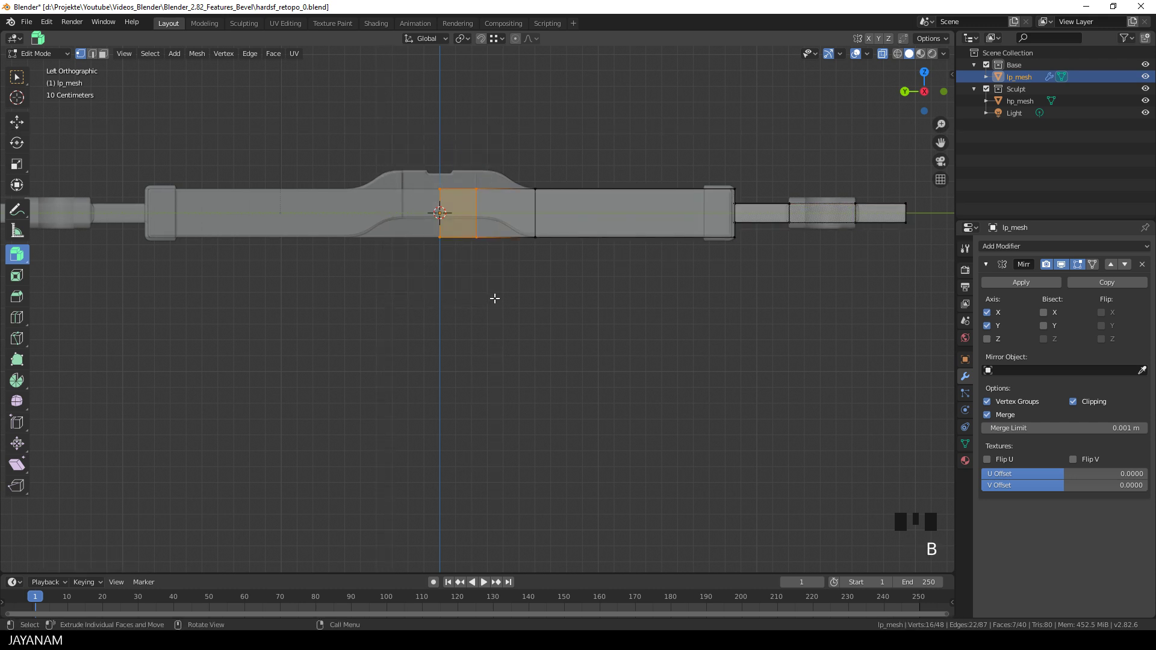
key(g)
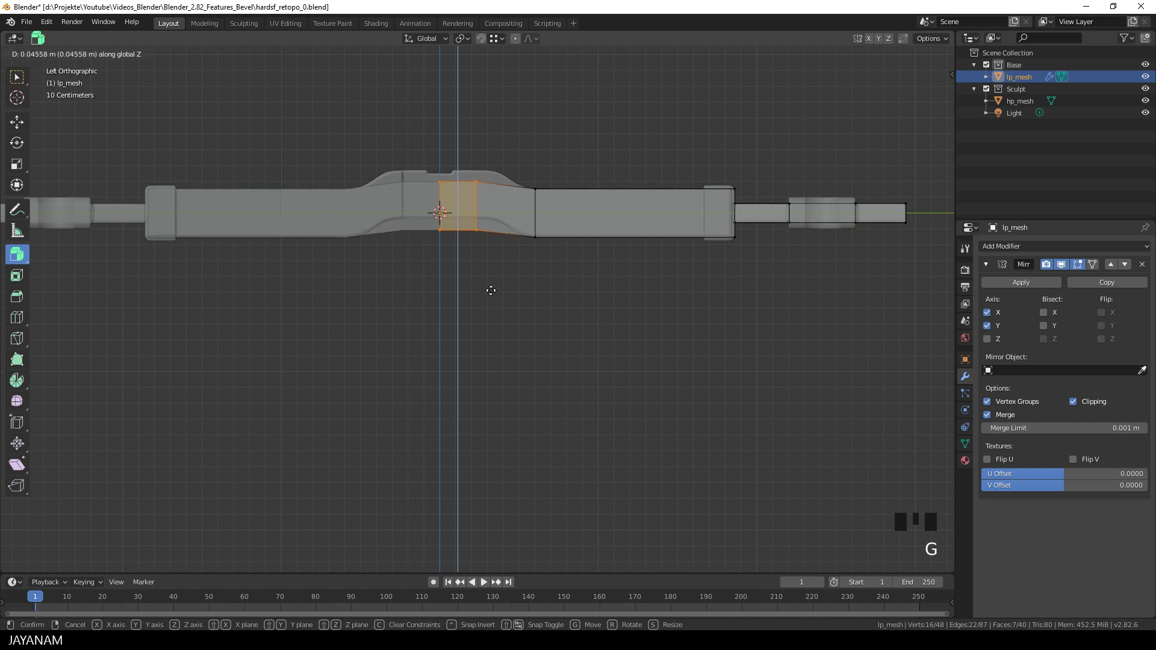
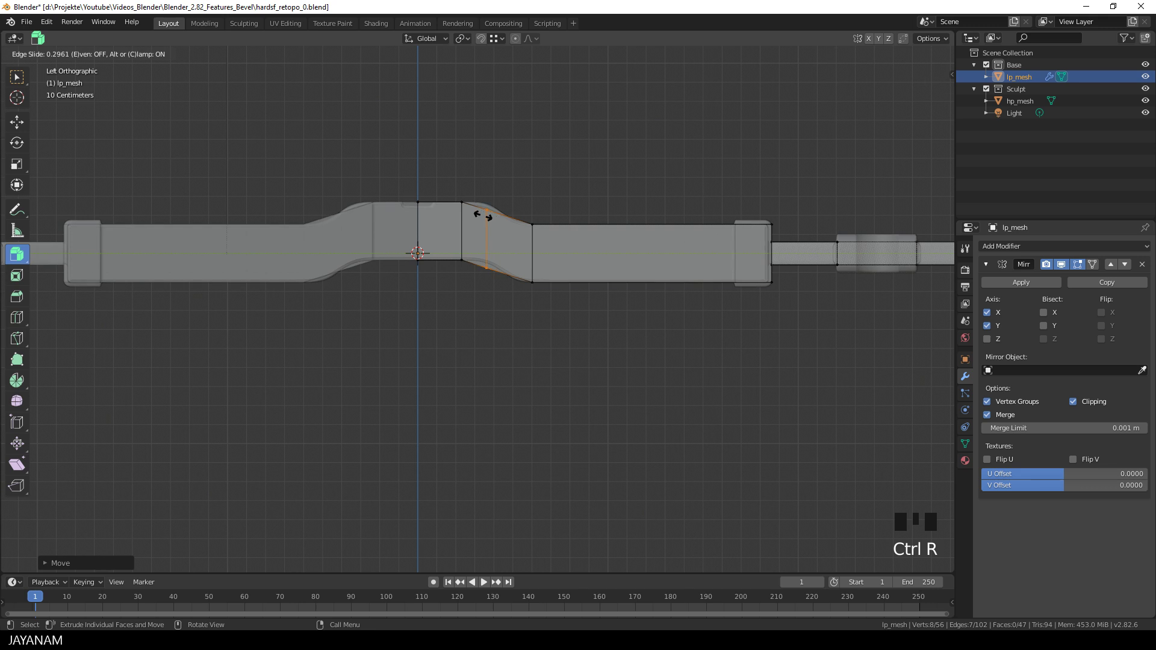
Add two more edge loops across the slope and move them vertically to follow the curve
key(g)
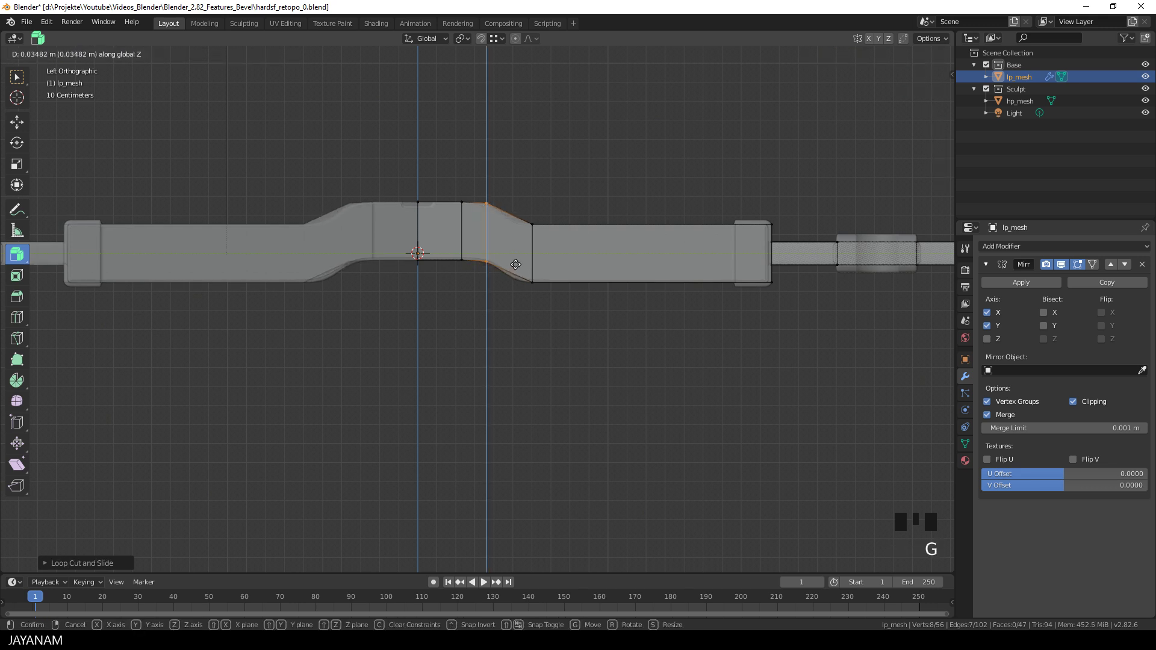
key(ctrl+r)
key(g)
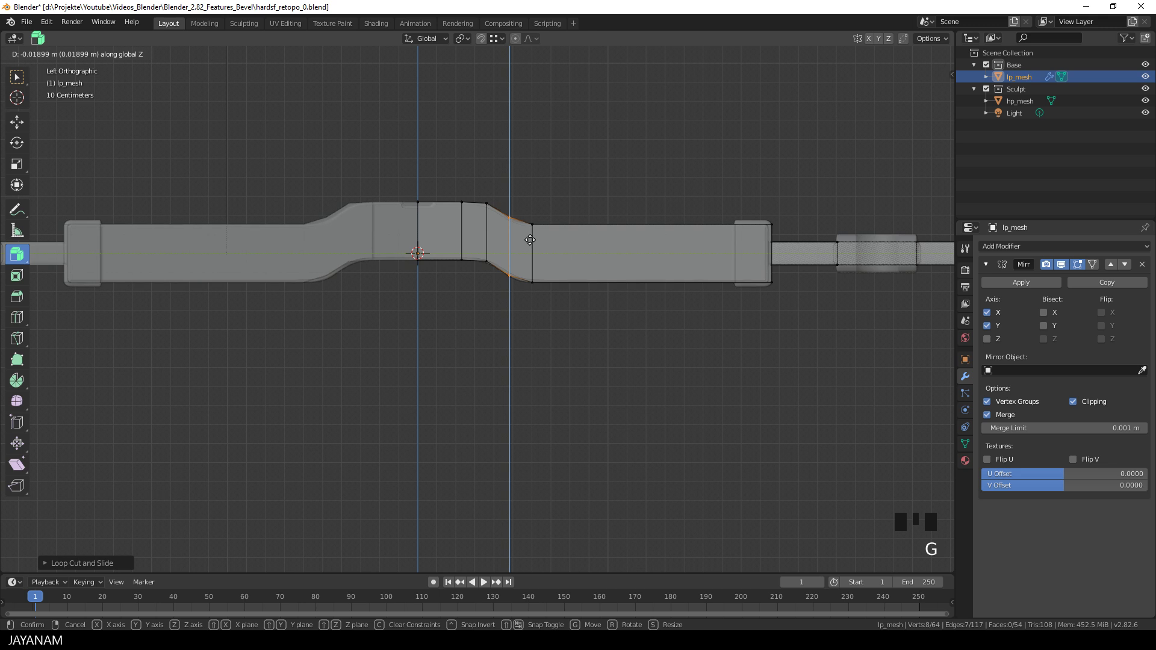
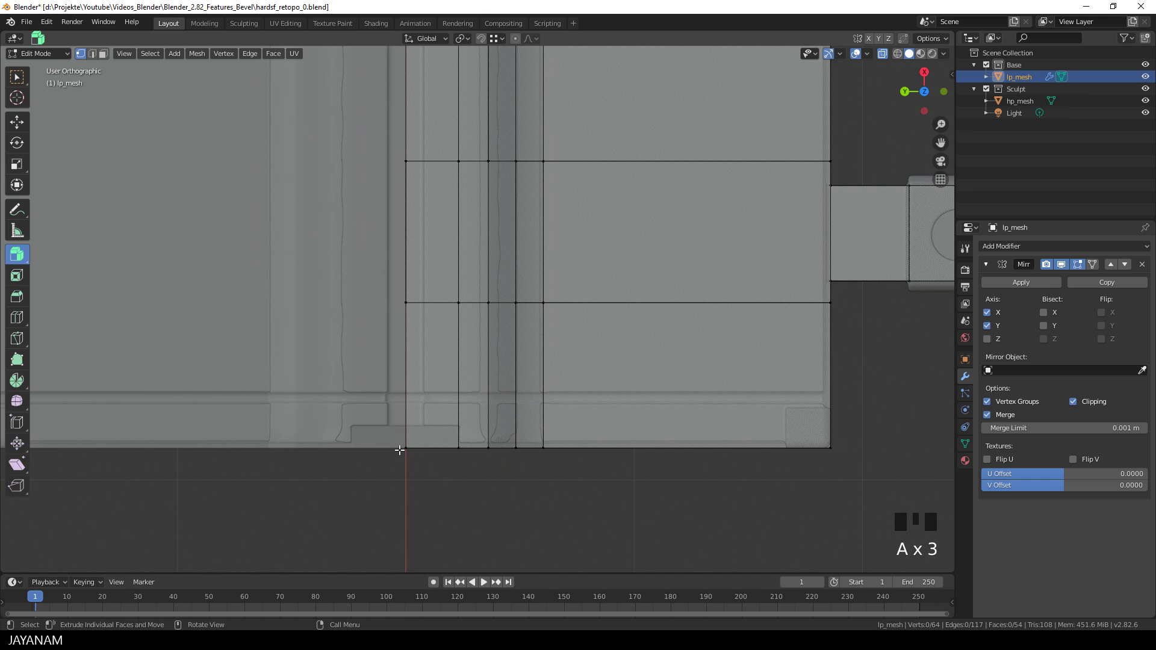
Knife-cut new edges along the step-down near the mirror centre line
key(k)
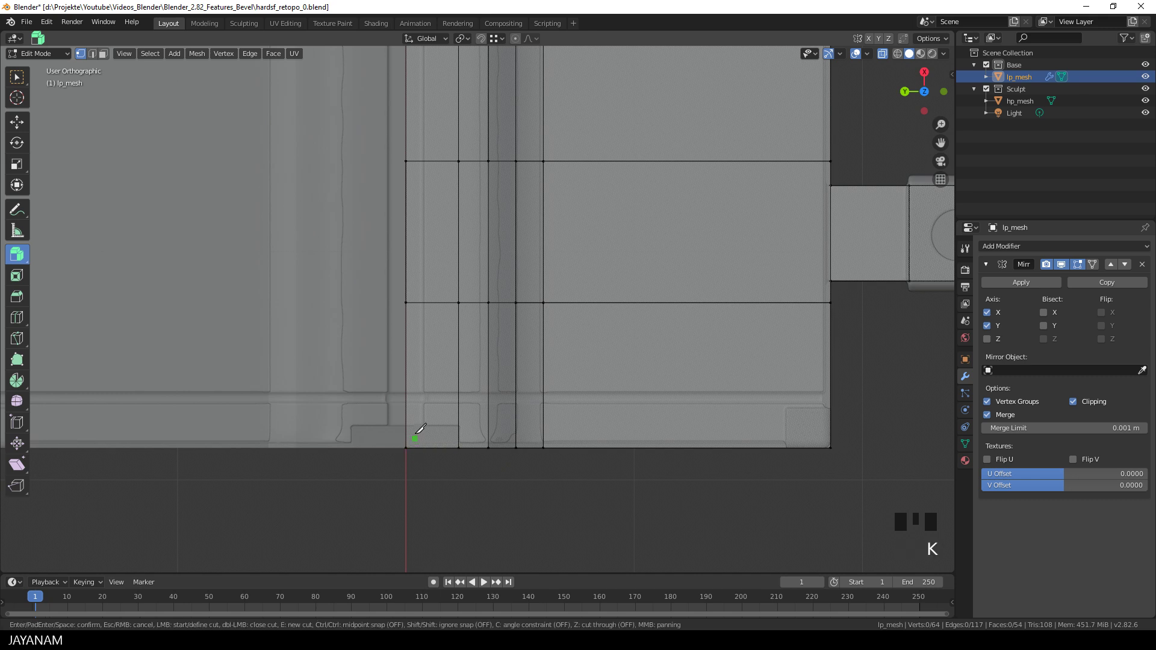
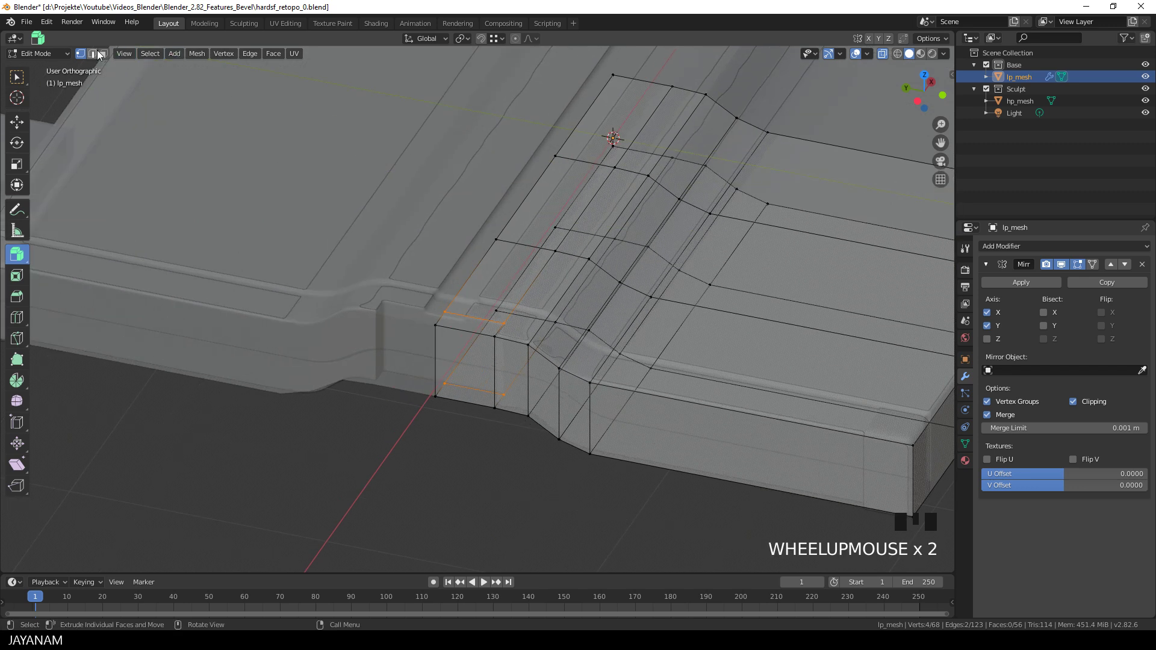
Switch to Face select mode to tidy the recess wall faces at the step
click(108, 55)
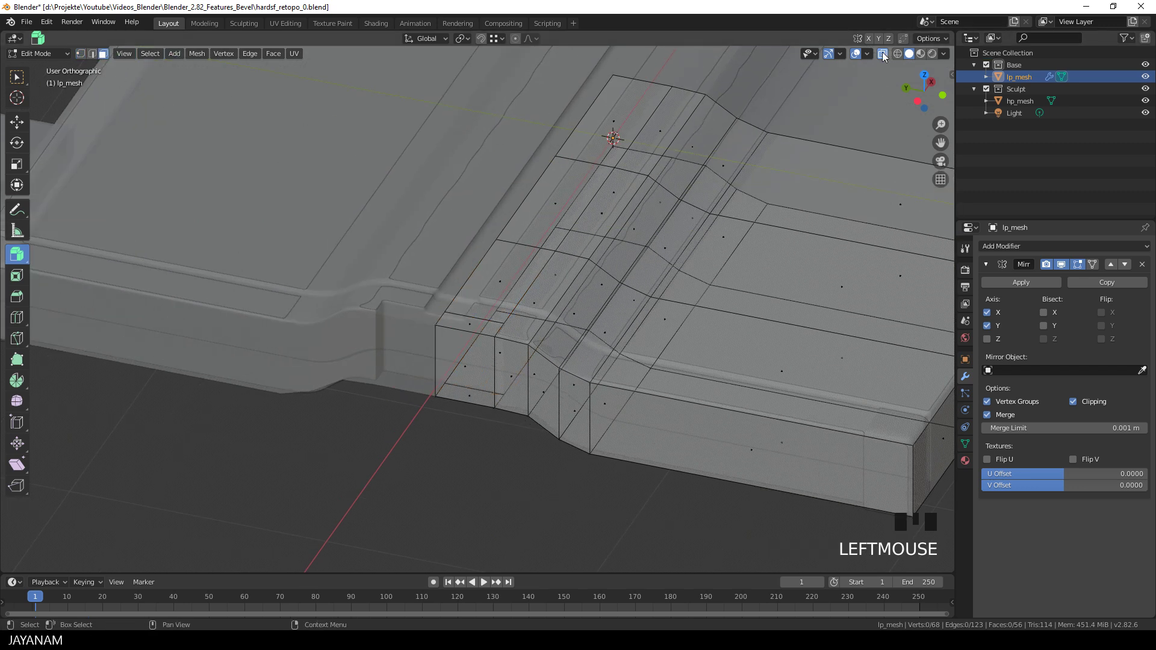
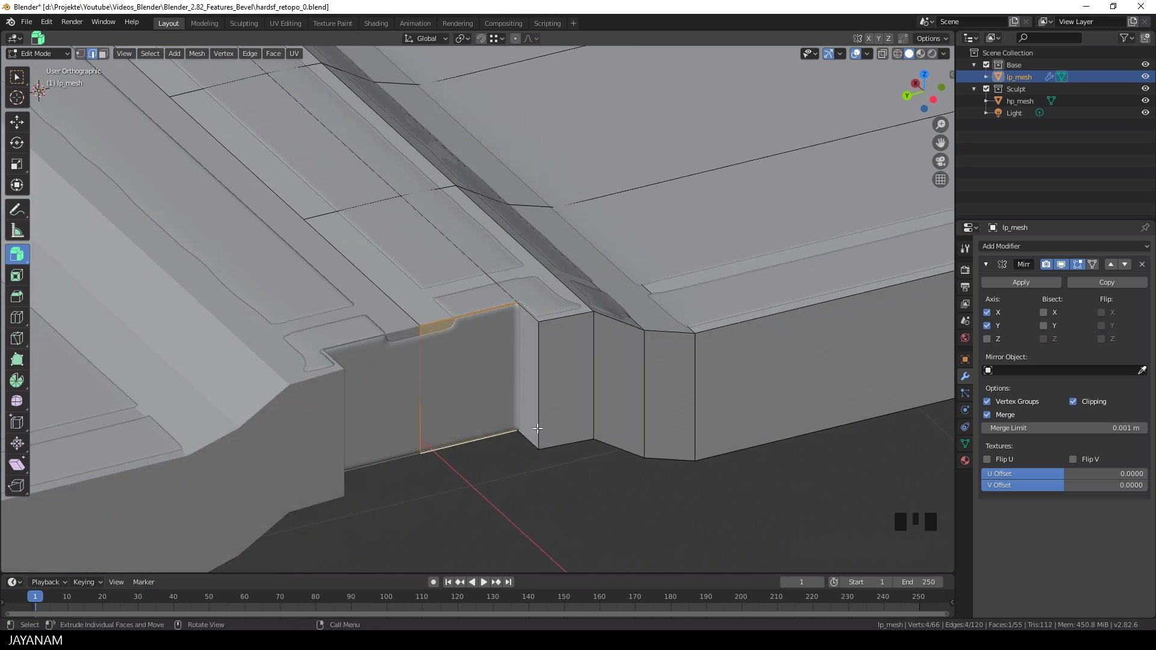
key(Tab)
scroll(down, 3)
drag(603, 377, 561, 380)
drag(502, 419, 455, 289)
scroll(up, 3)
click(883, 61)
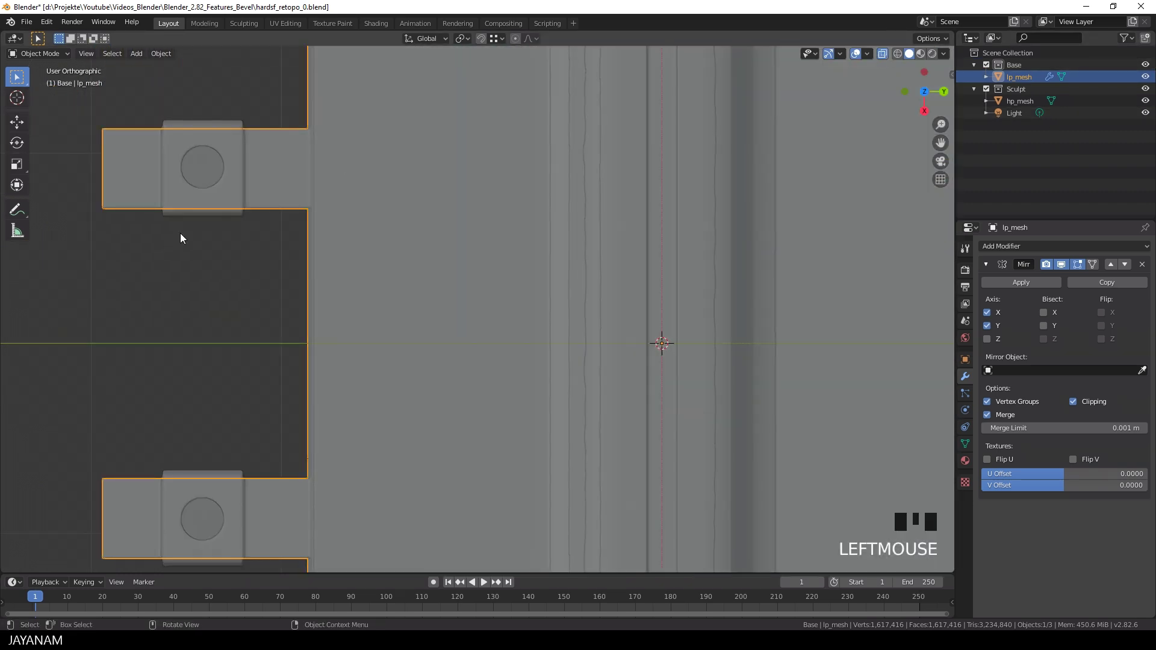
key(Tab)
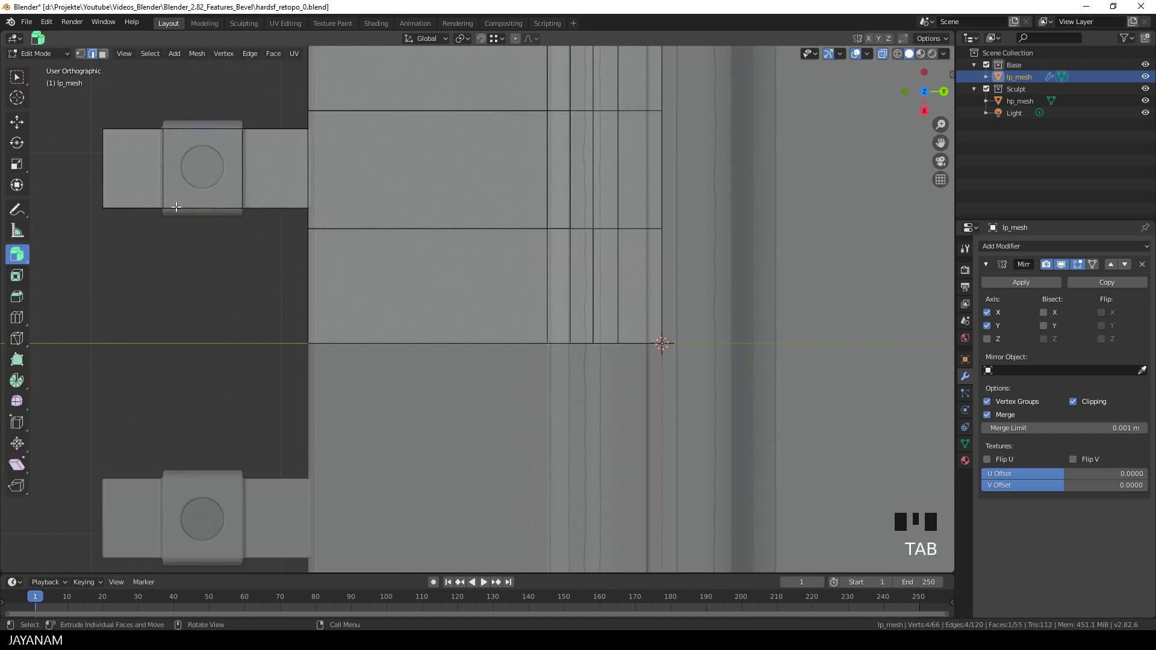
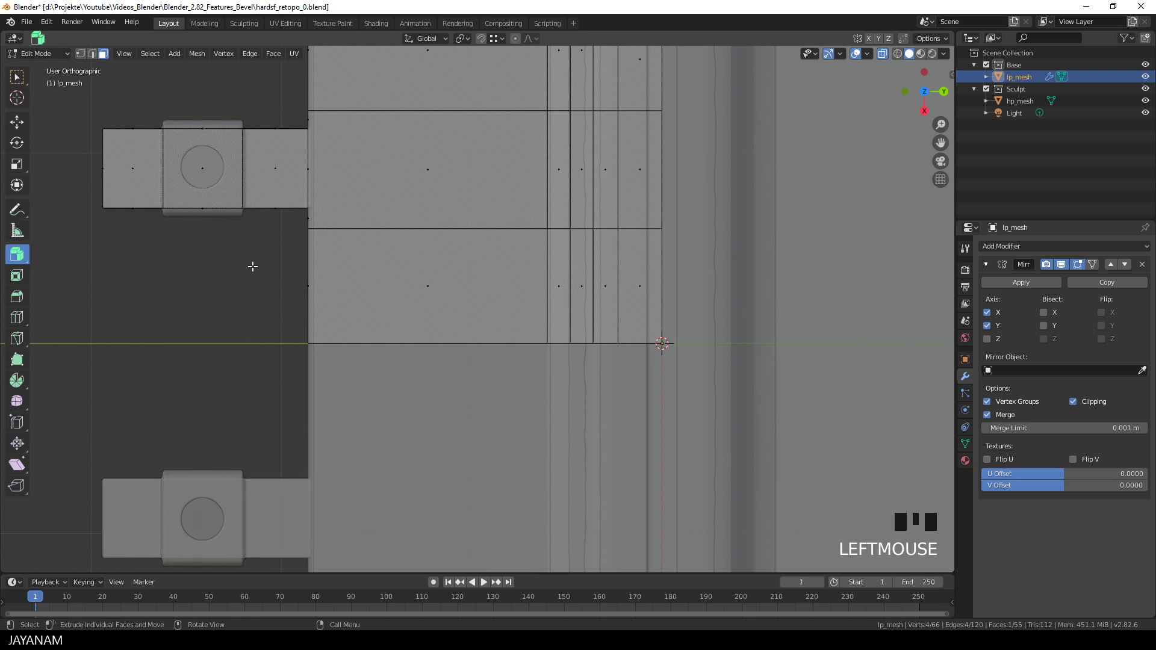
Select the lug's top faces, extrude them and scale the cap, constrained to X width, to fit the high-poly
key(b)
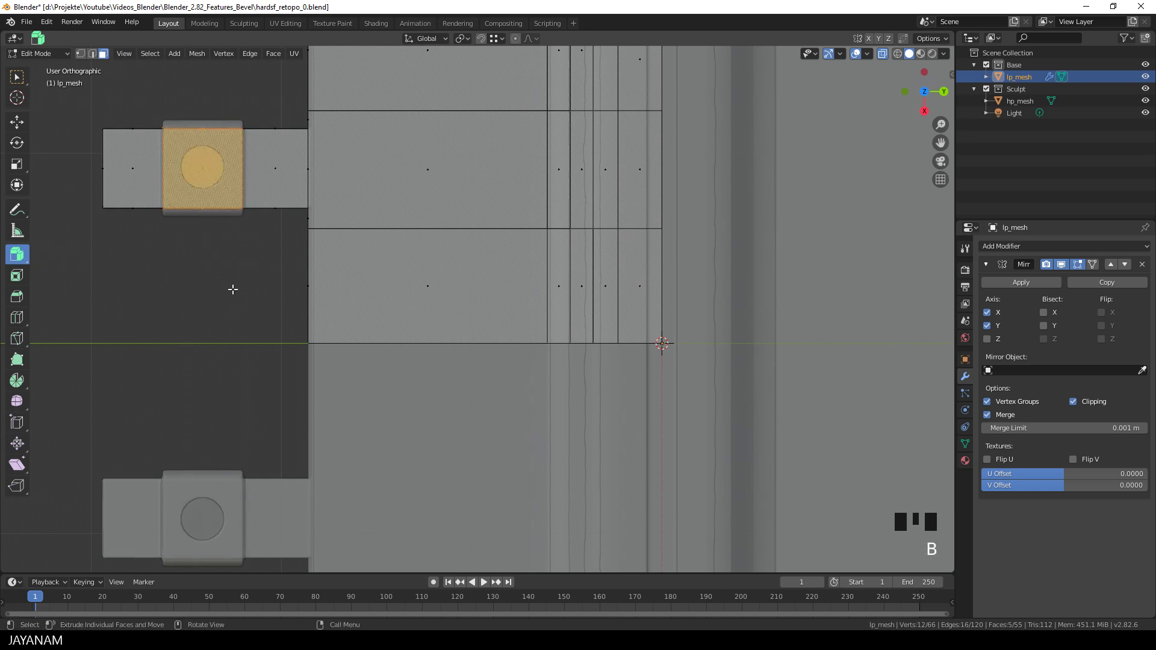
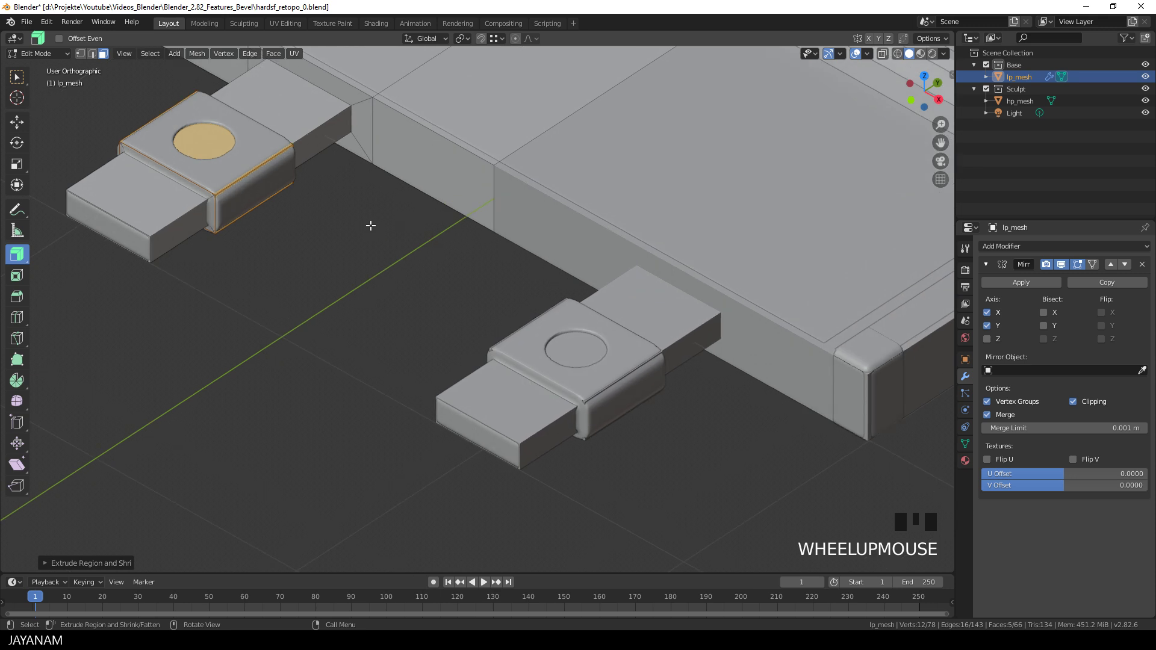
key(s)
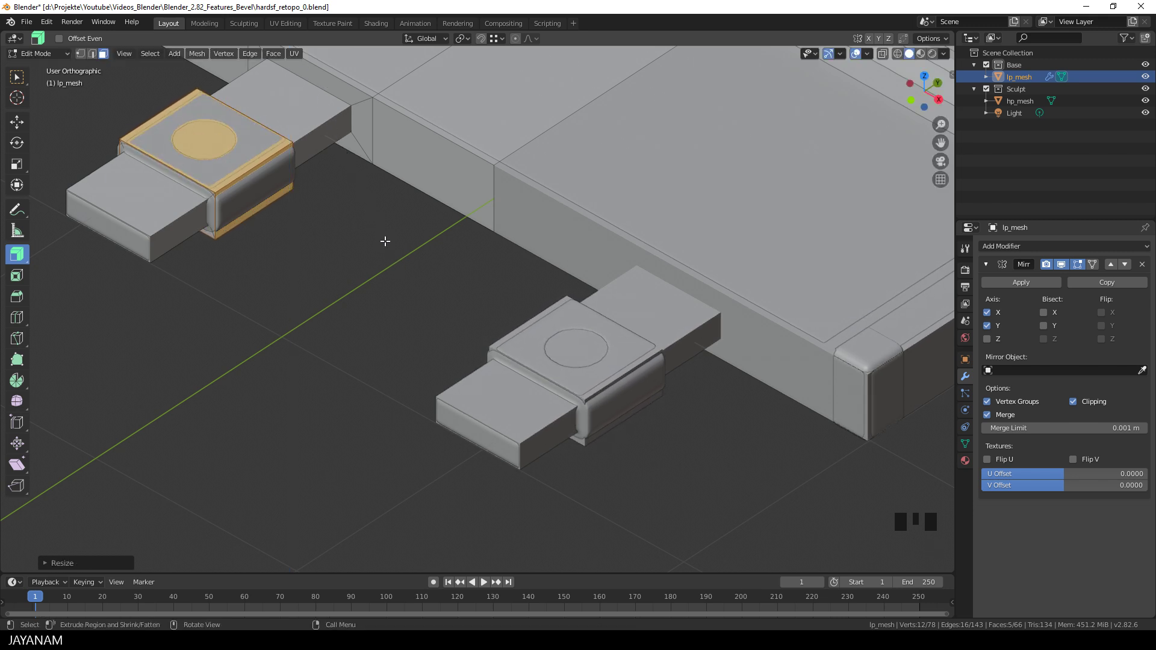
key(s)
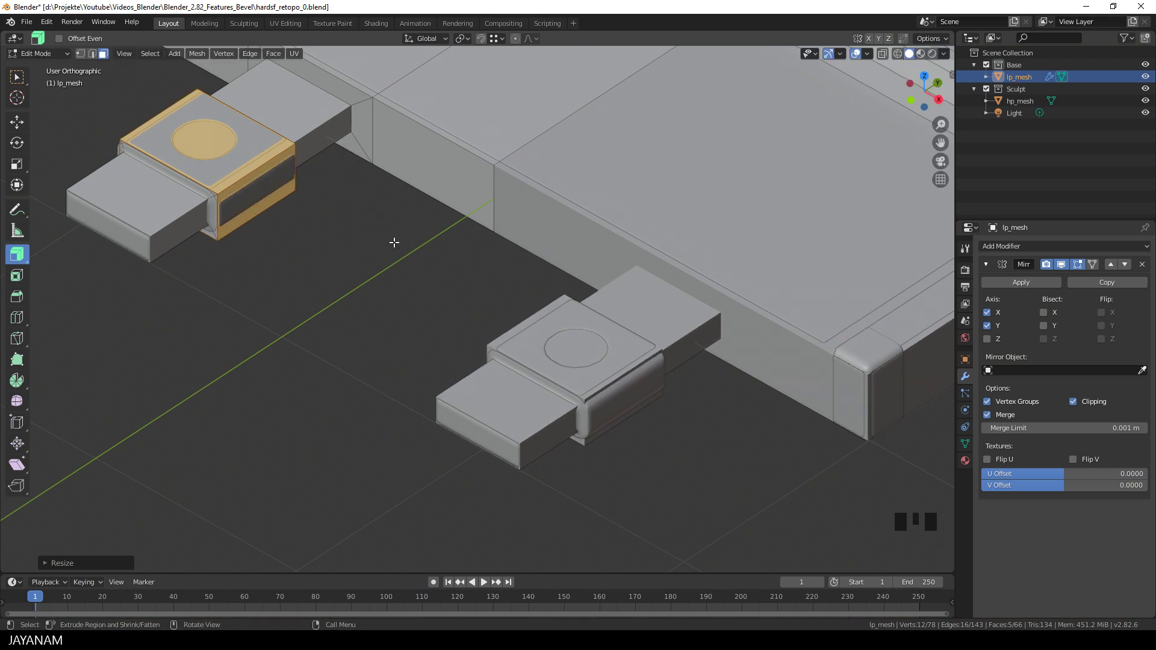
Place the 3D cursor in the lug's round hole from top view and add a cylinder there
scroll(down, 3)
key(Tab)
drag(561, 259, 393, 350)
scroll(up, 3)
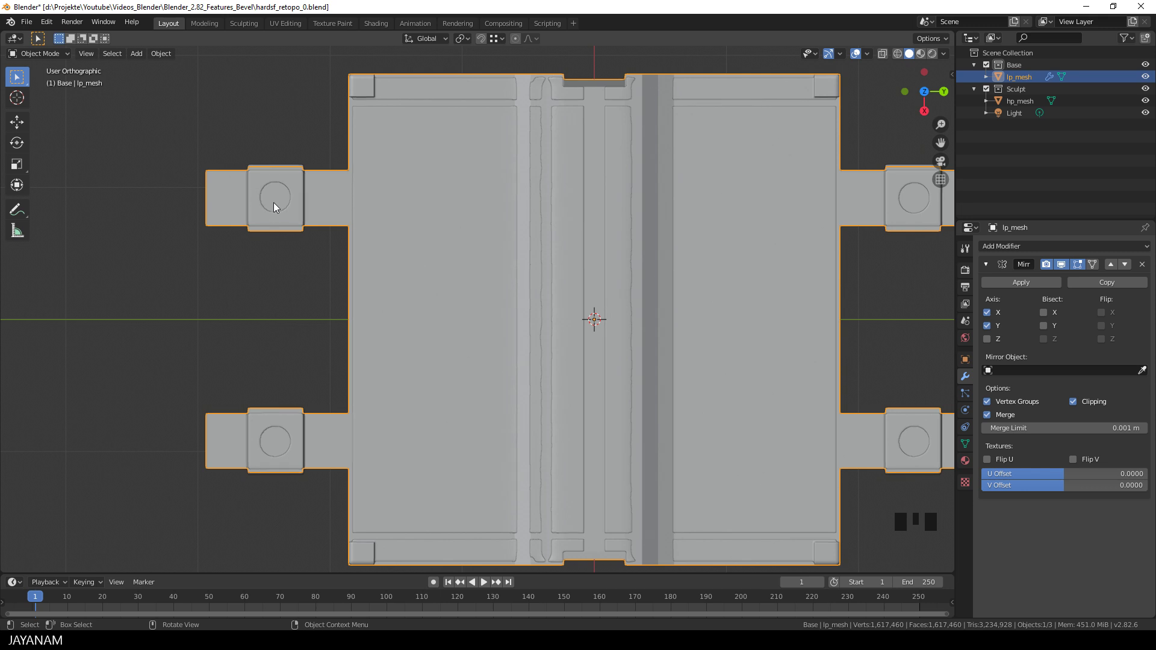
click(20, 99)
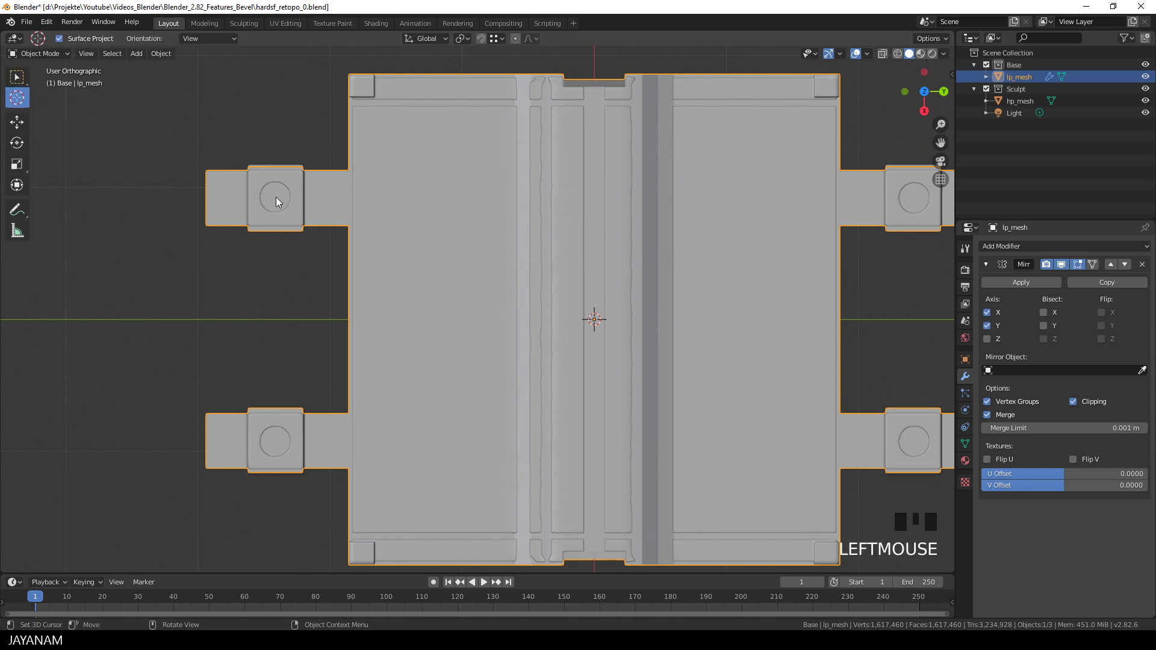
click(279, 201)
scroll(down, 3)
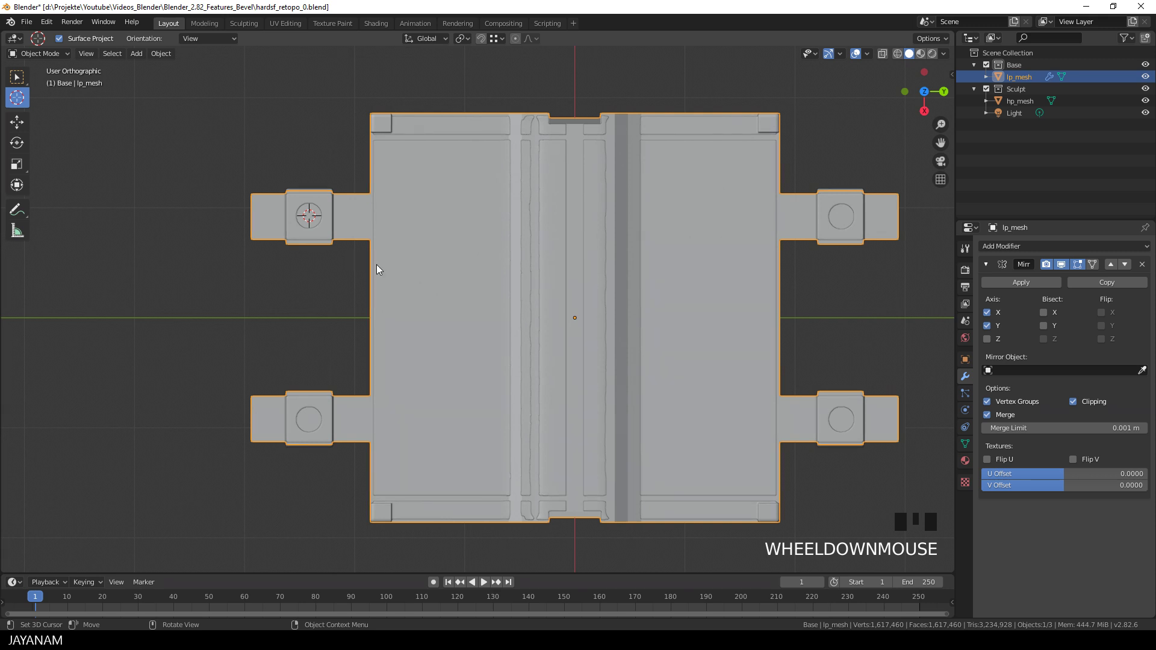
key(shift+a)
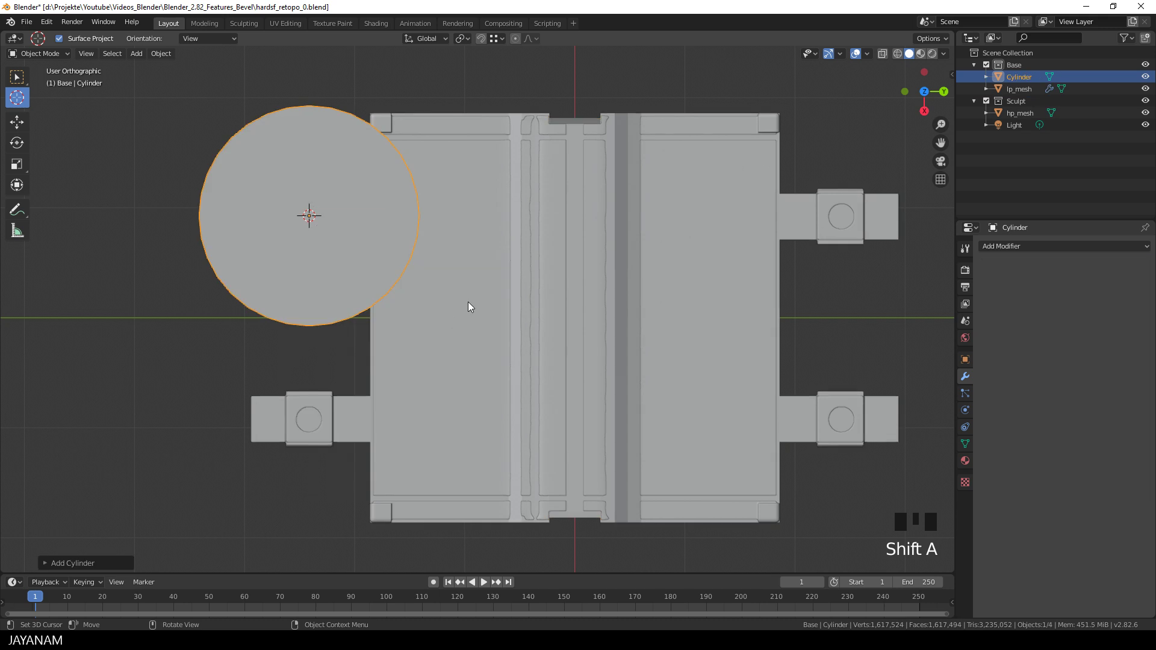
Scale the cylinder into a tall cutter matching the hole and hide the hp_mesh sculpt again
key(Tab)
key(s)
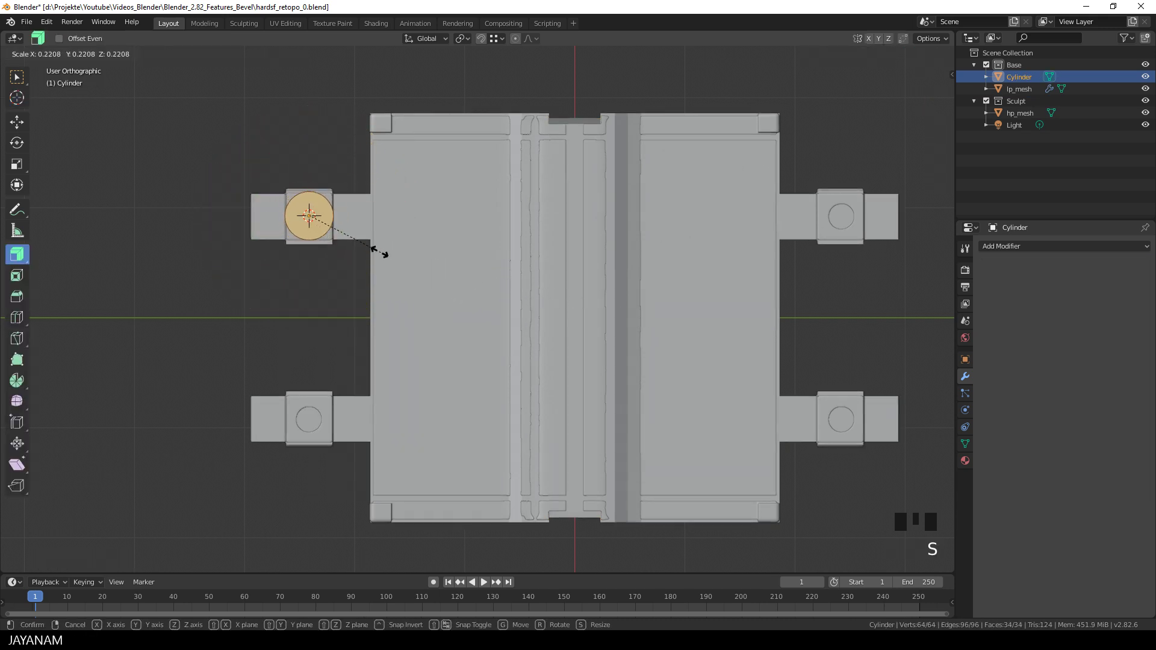
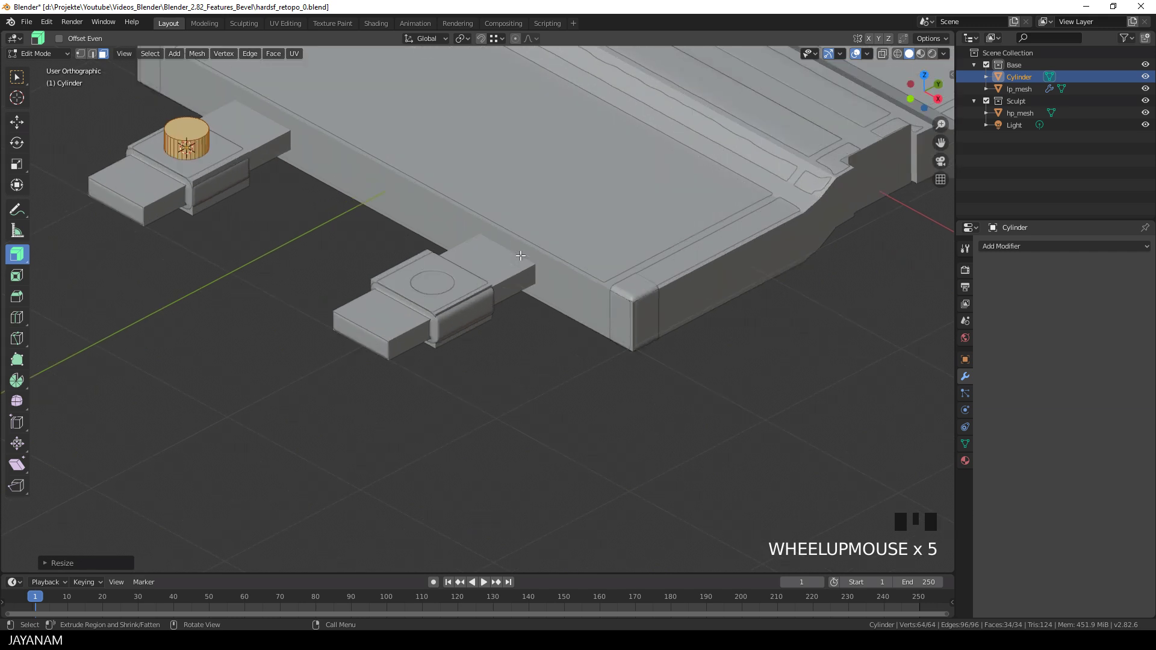
key(s)
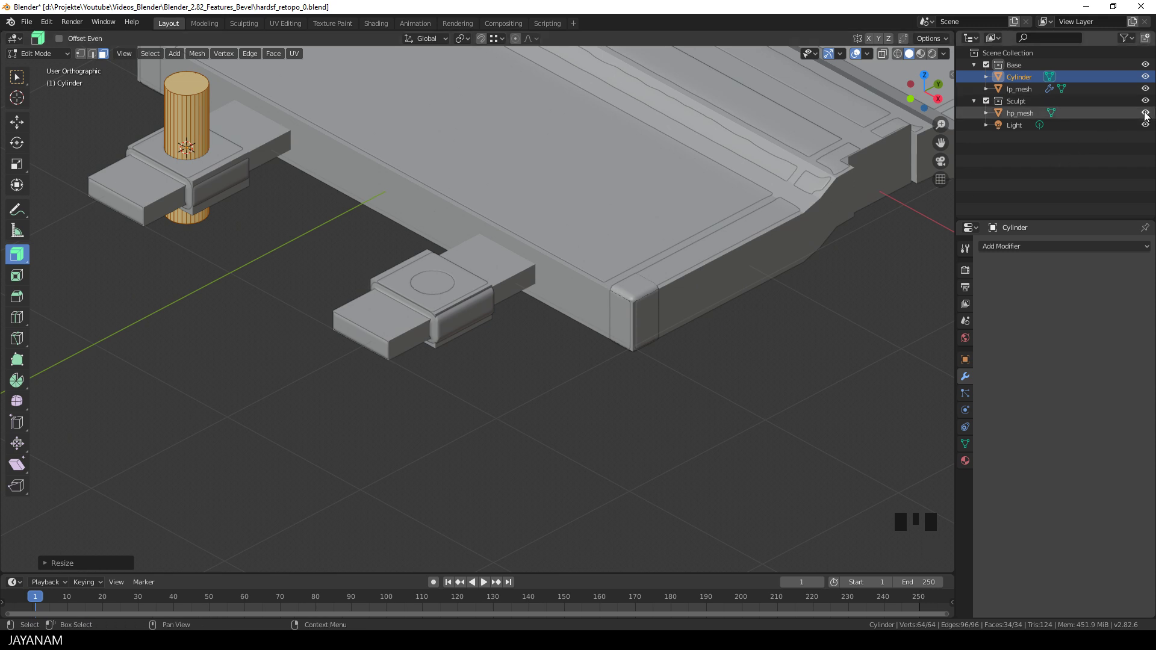
click(1147, 119)
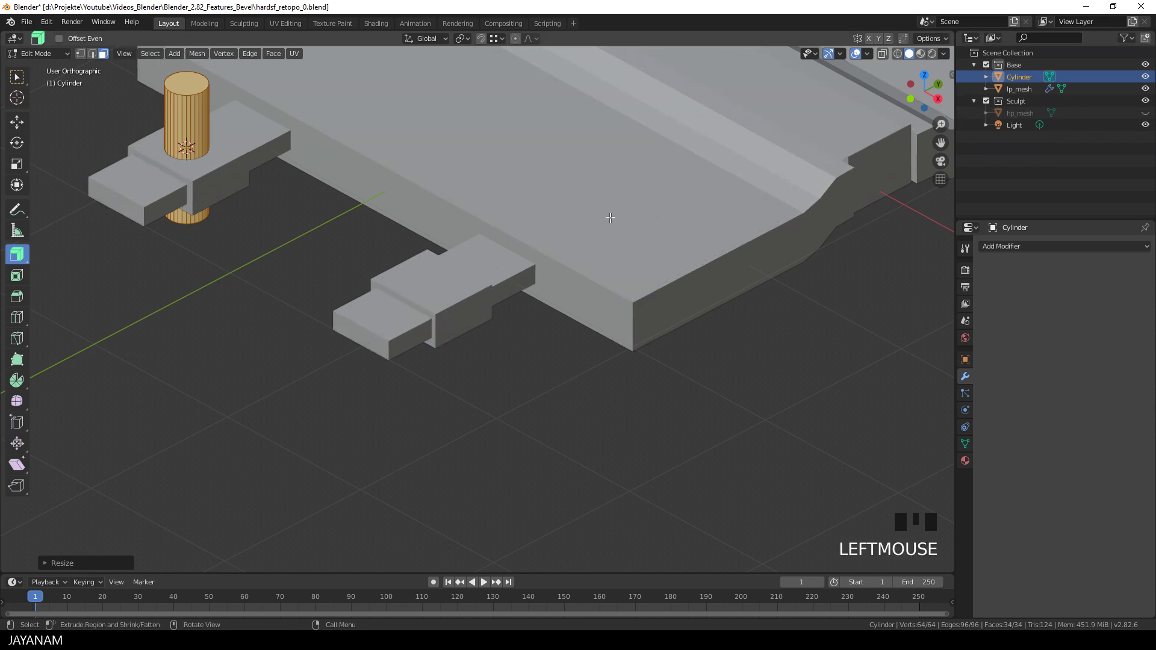
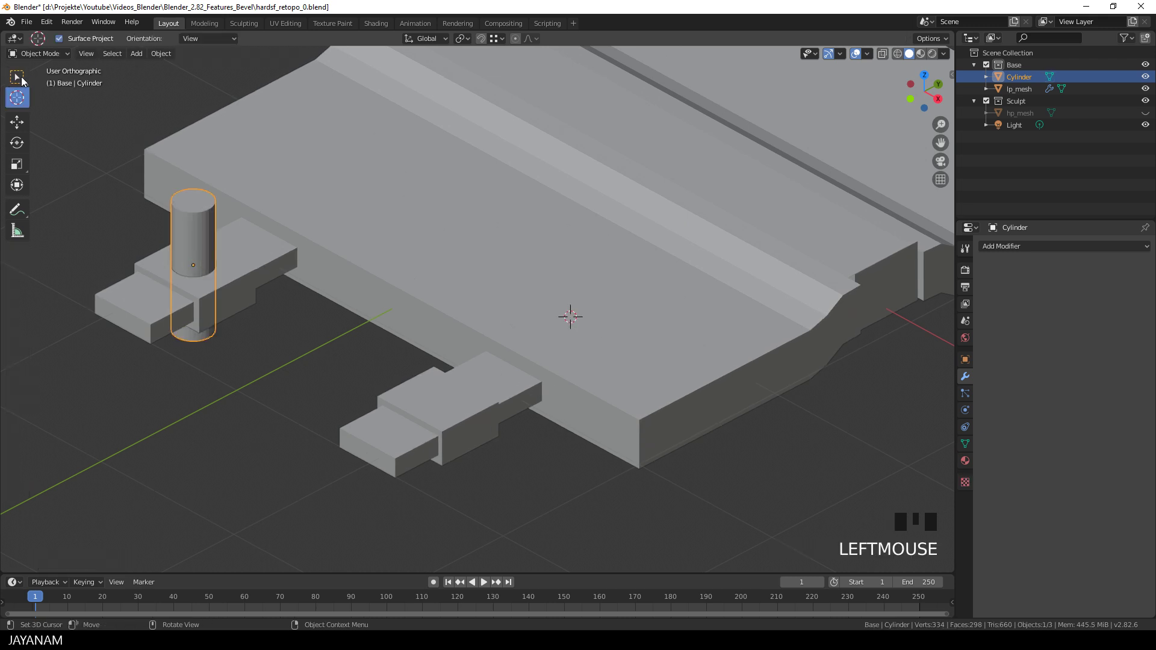
Give lp_mesh a Difference Boolean modifier using the Cylinder as the cutting object
click(1022, 91)
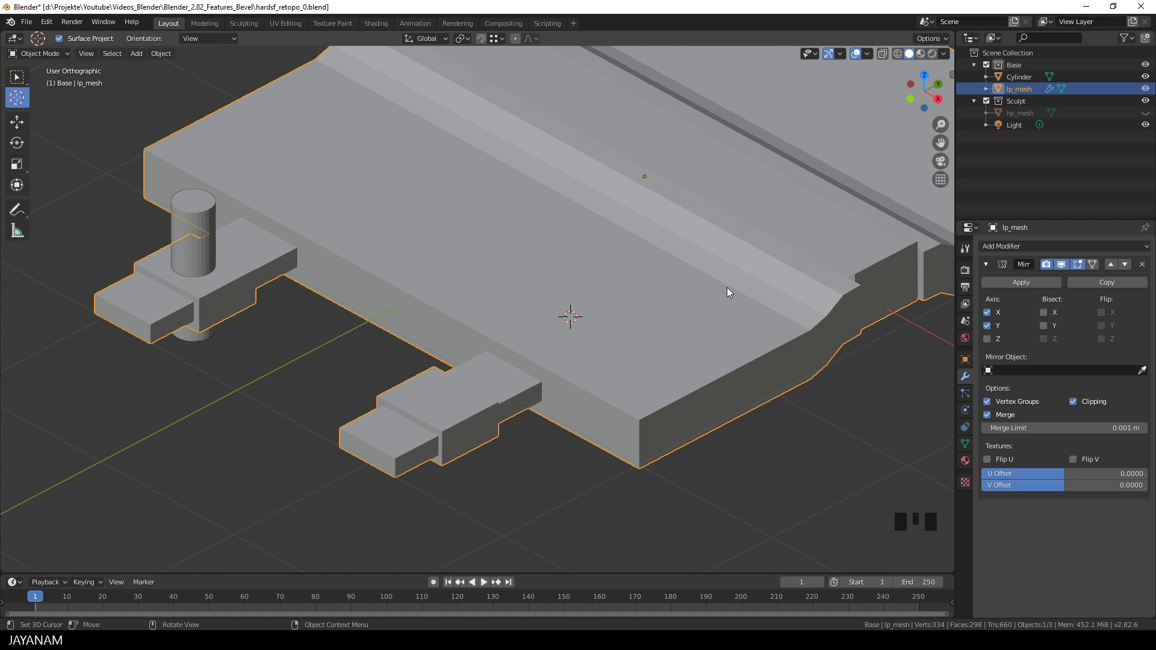
drag(1040, 251, 875, 431)
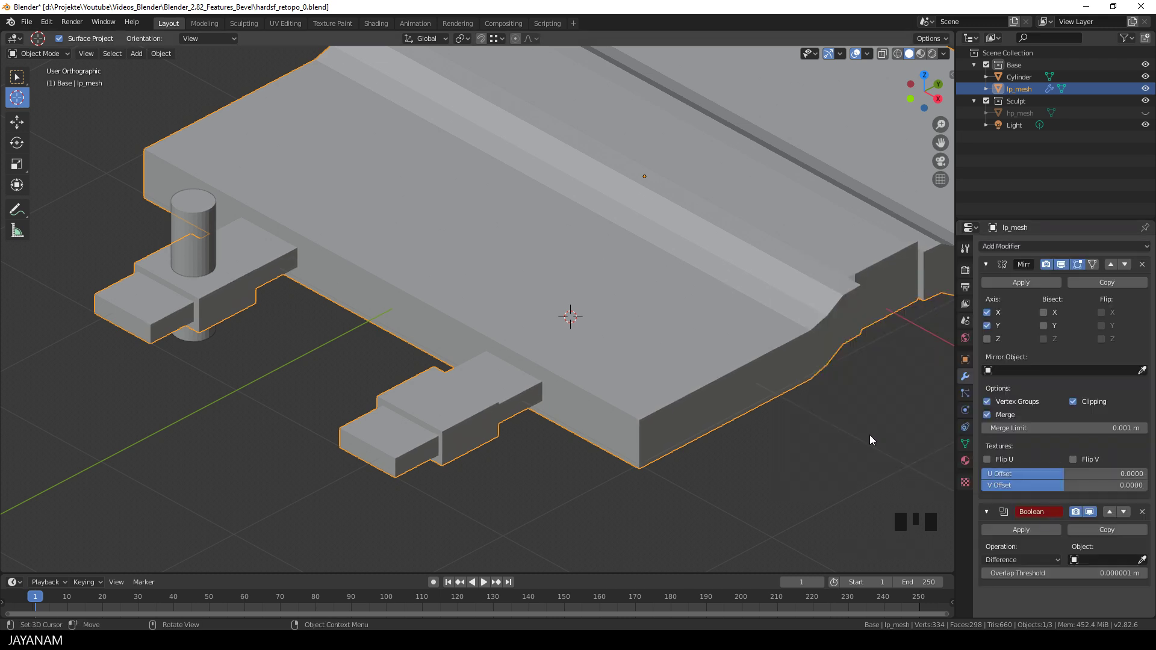
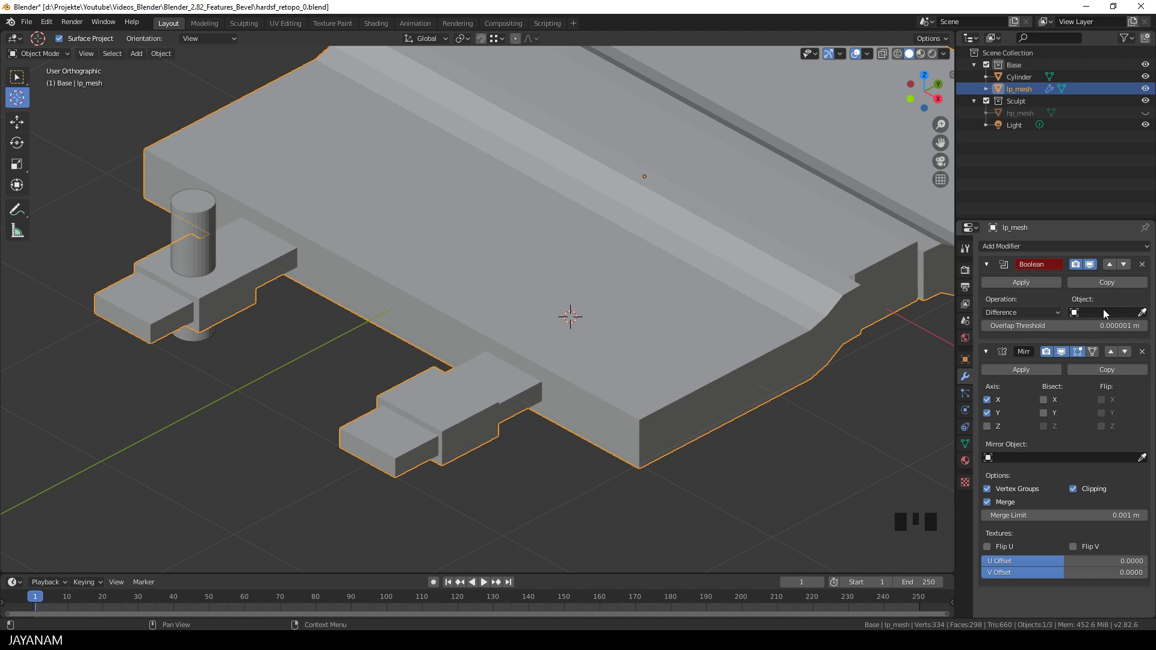
drag(1111, 314, 687, 265)
scroll(down, 3)
drag(604, 317, 426, 456)
Apply the Boolean so the hole is permanent on both mirrored tabs, then select the cutter cylinder
scroll(down, 3)
scroll(up, 3)
click(1041, 287)
scroll(down, 3)
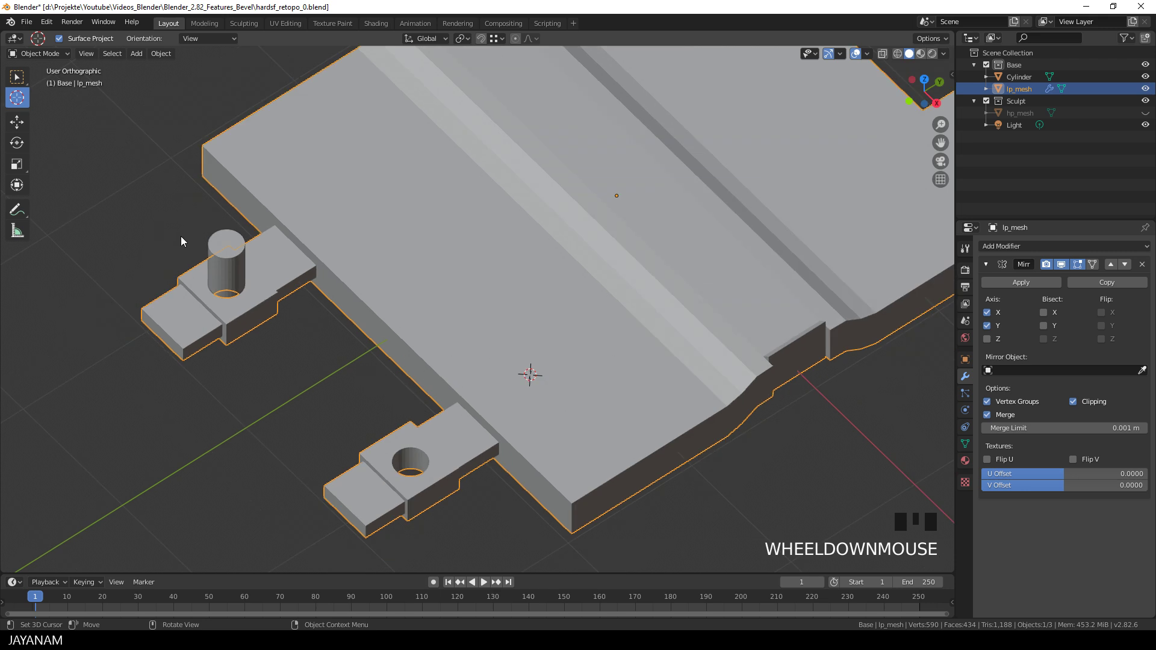
click(1010, 77)
Delete the cutting Cylinder and select lp_mesh, leaving clean holes in all four mirrored tabs
key(Delete)
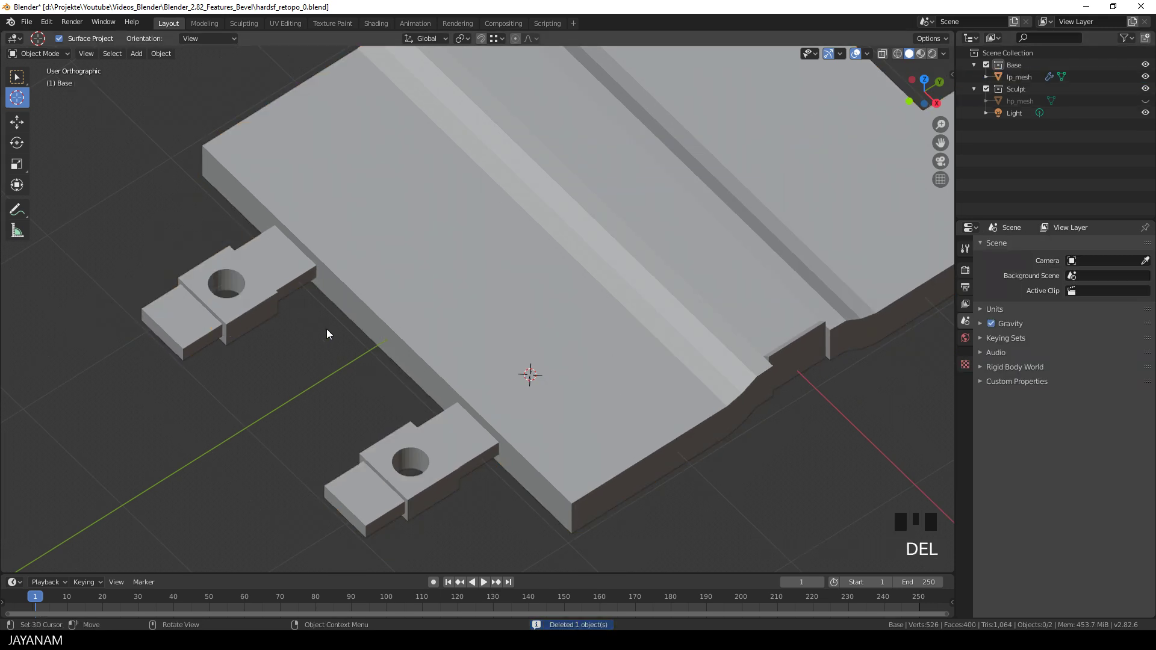
scroll(down, 3)
drag(468, 325, 672, 301)
scroll(up, 3)
key(Tab)
click(350, 310)
click(1027, 79)
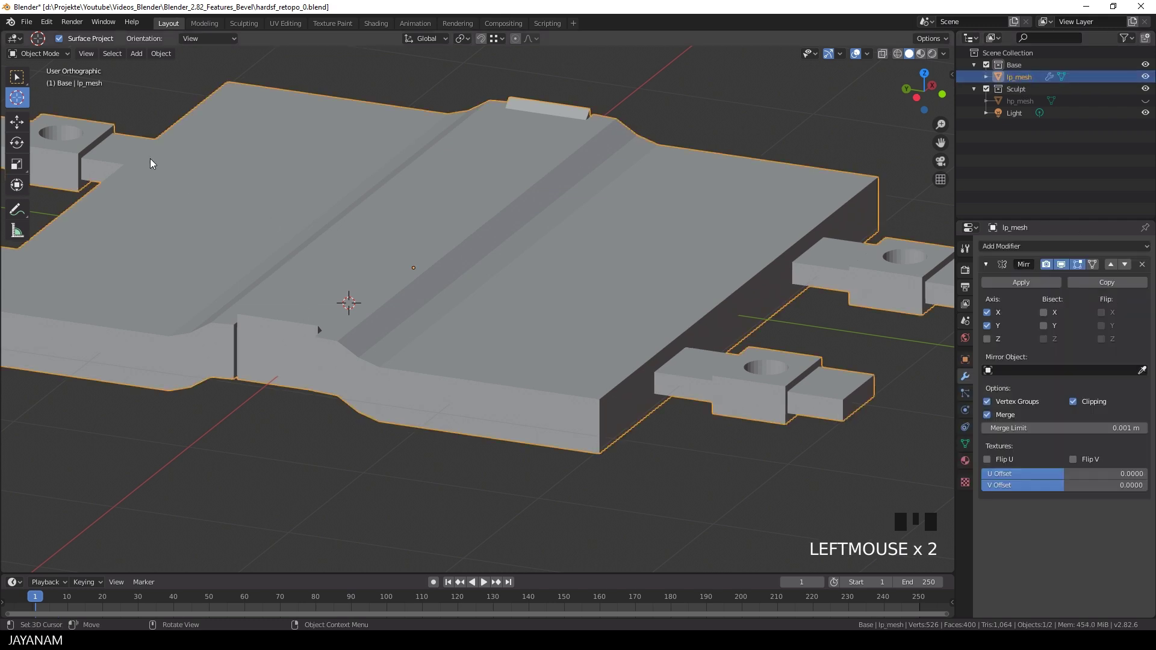
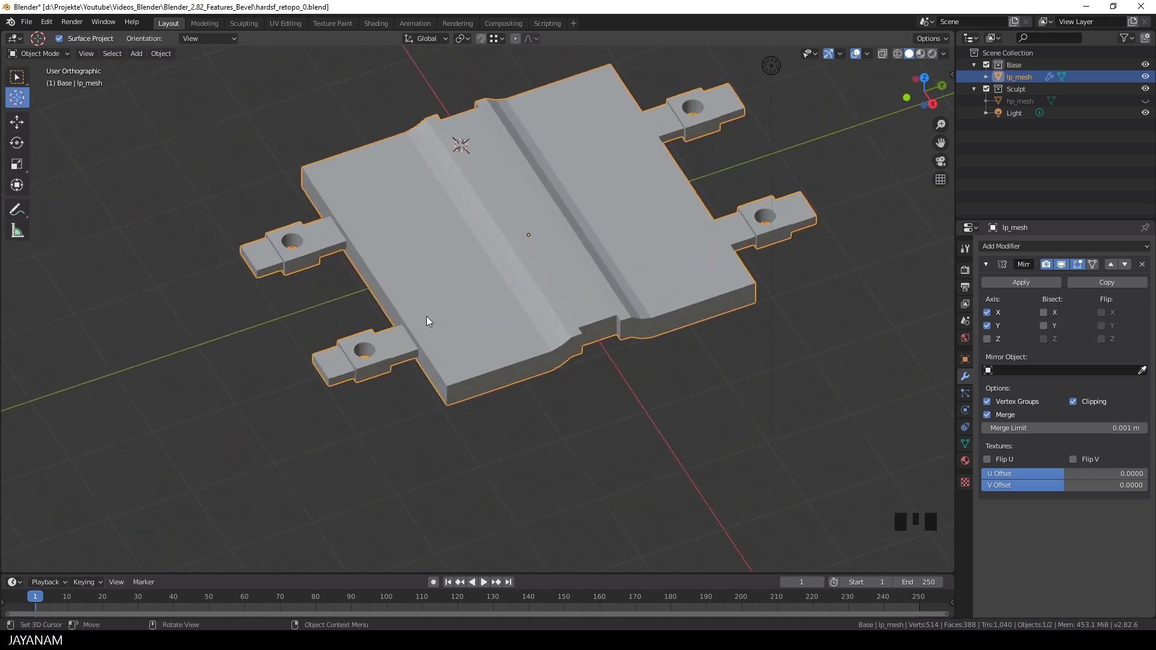
Apply the Mirror modifier on lp_mesh and select the entire mesh in Edit Mode
key(Tab)
click(1040, 285)
key(Tab)
key(a)
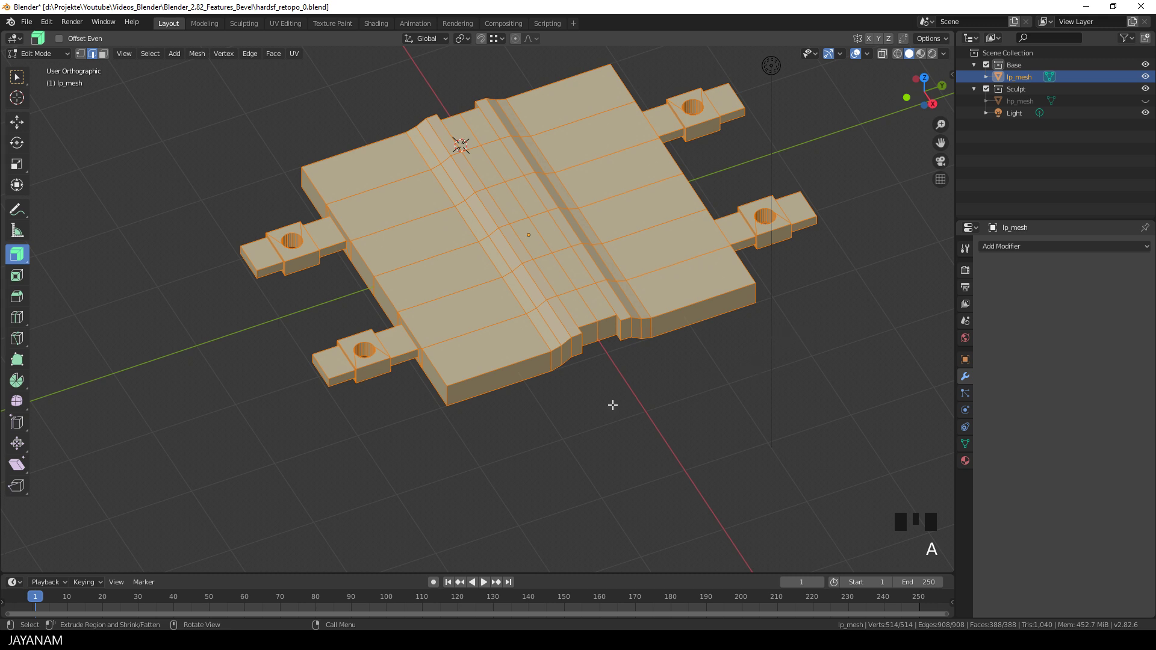
Merge duplicate vertices By Distance, tuning the distance so nothing collapses
key(F3)
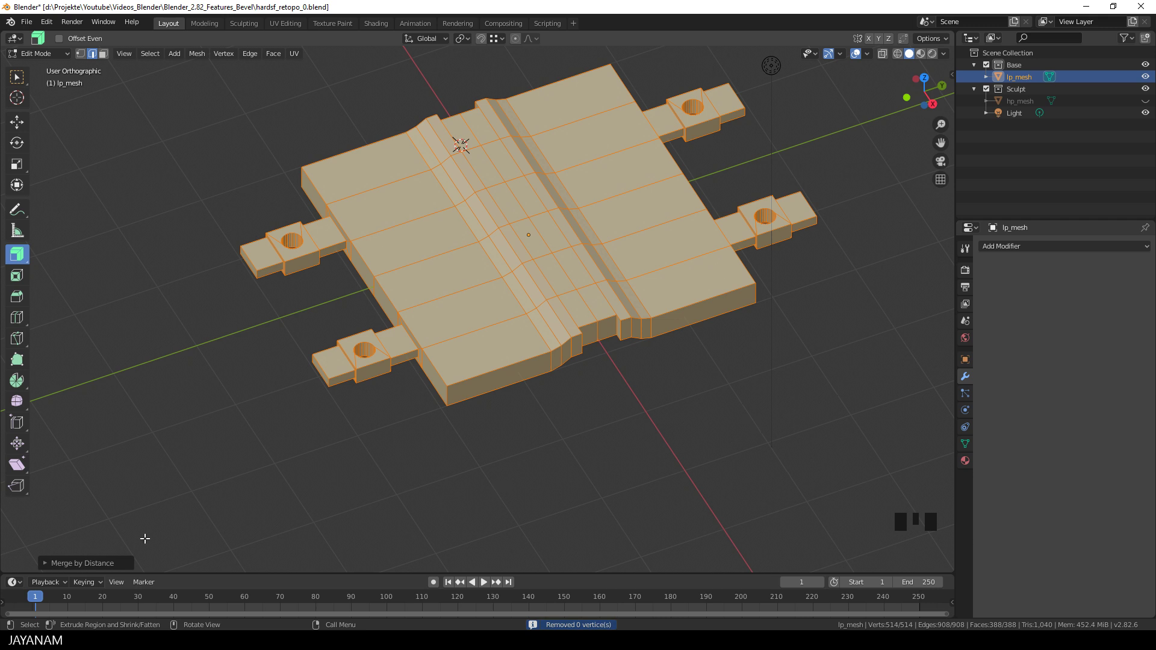
click(48, 566)
click(201, 550)
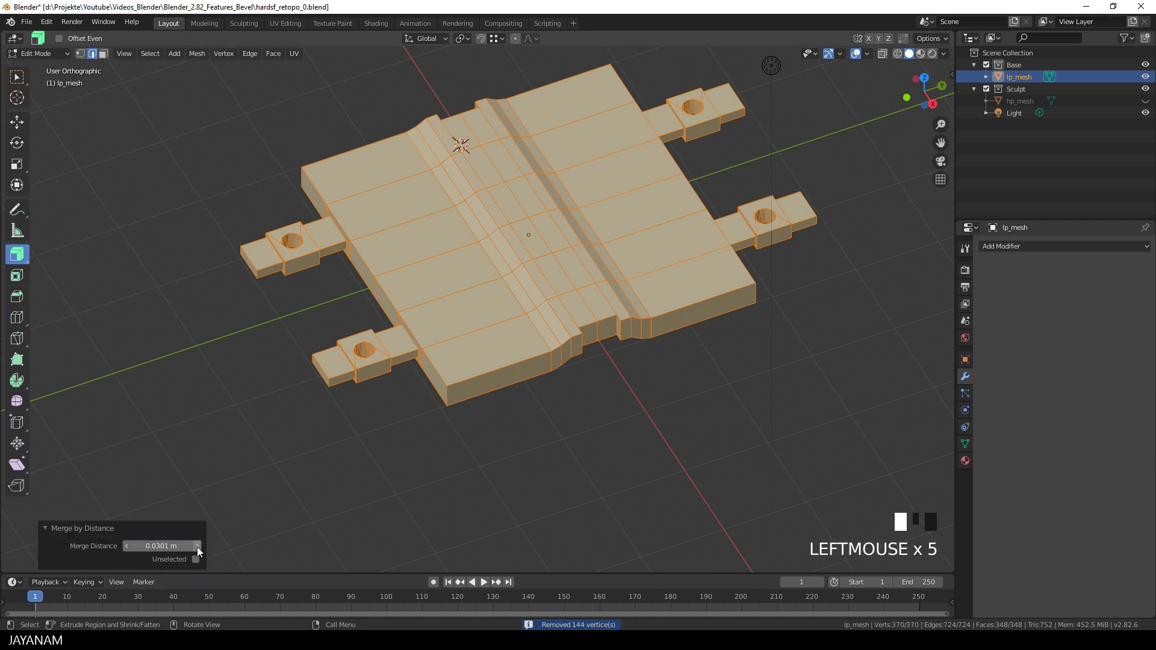
click(126, 552)
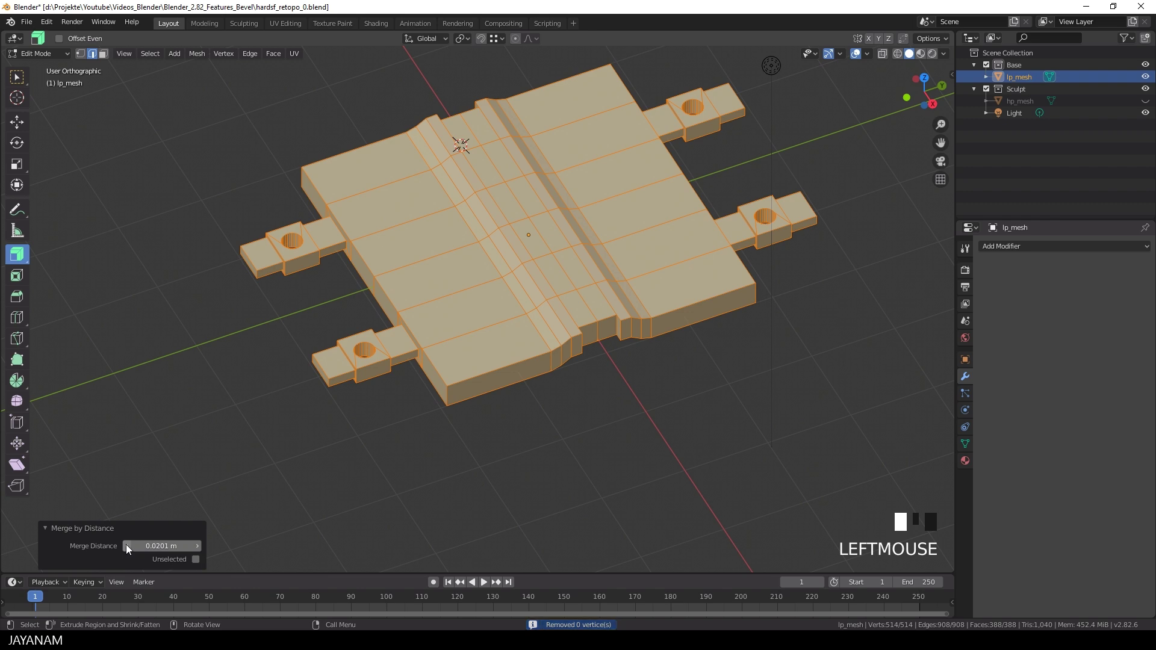
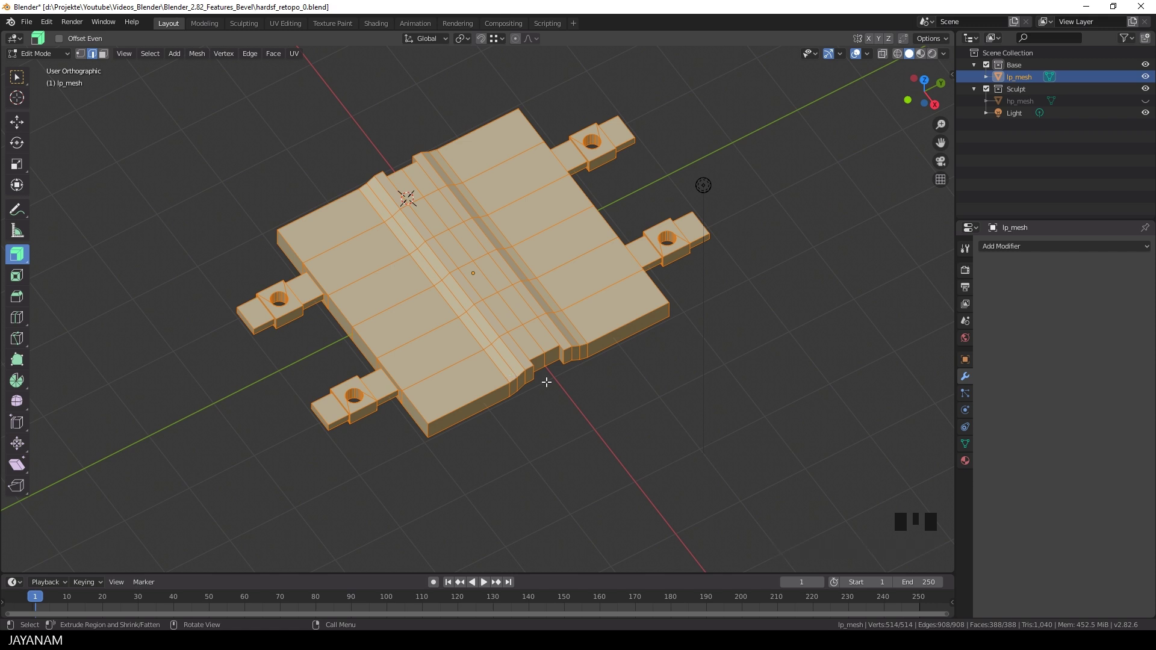
Unwrap the whole mesh with Smart UV Project and return to Object Mode
key(u)
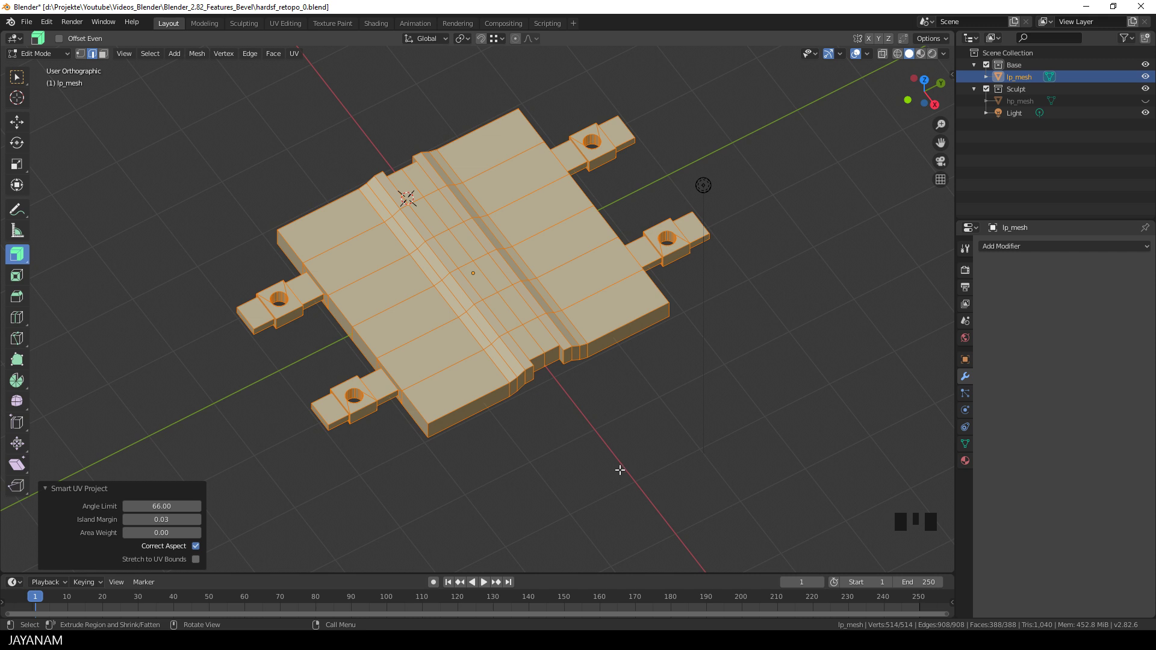
key(Tab)
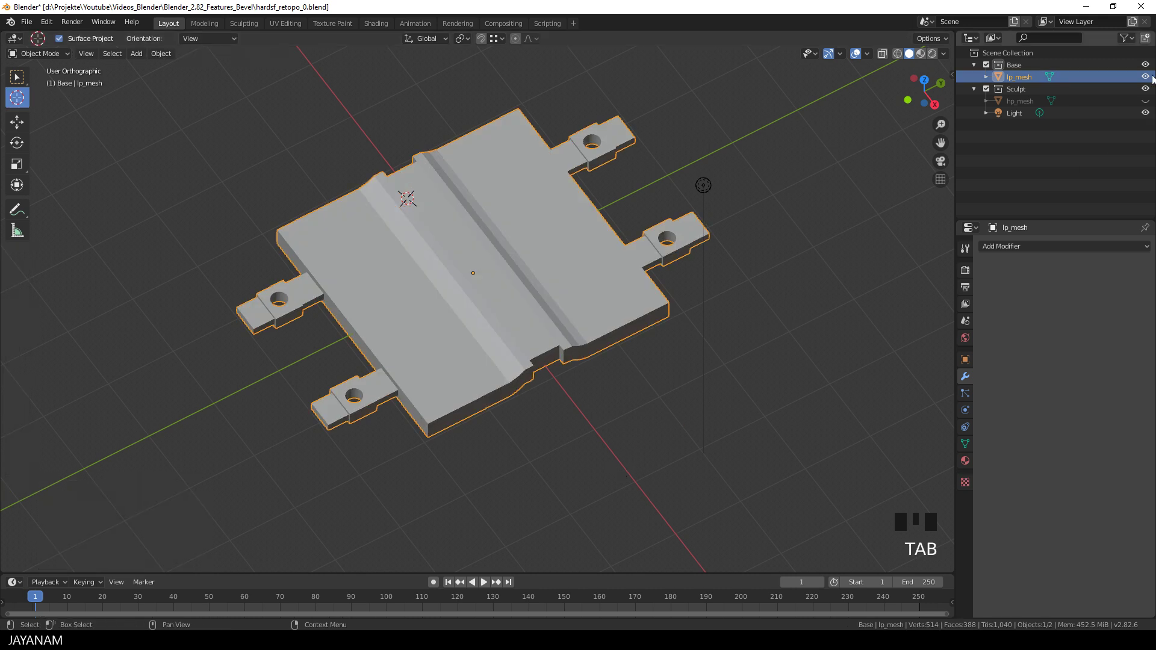
Unhide hp_mesh in the Outliner and shade the low-poly panel smooth
click(1148, 104)
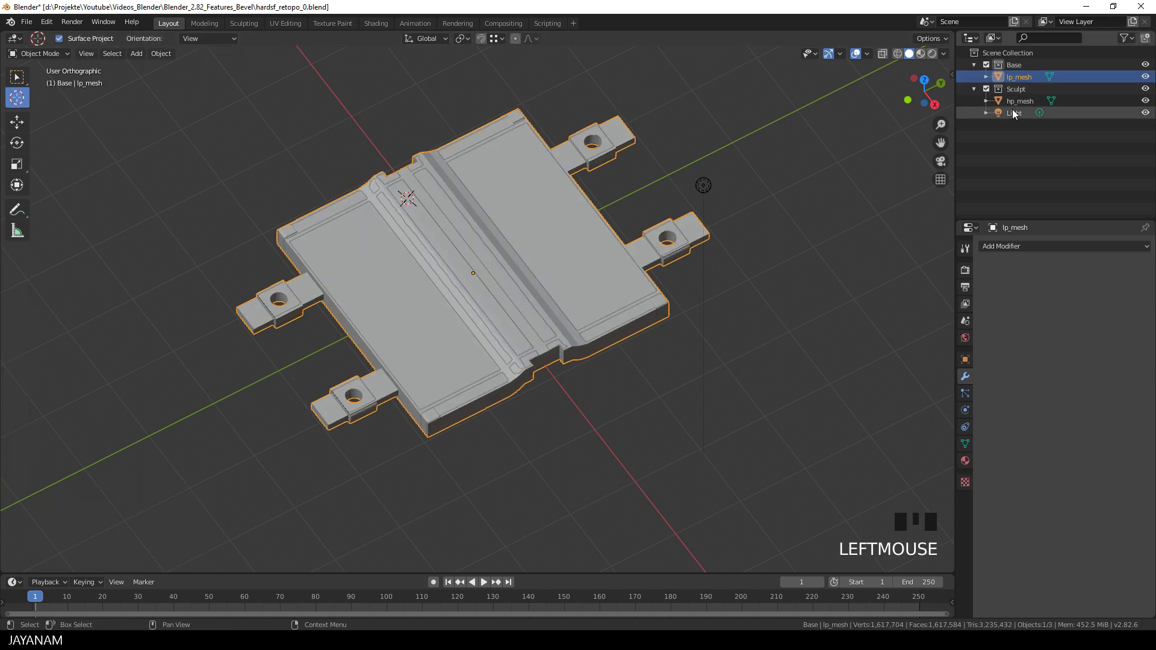
click(1021, 102)
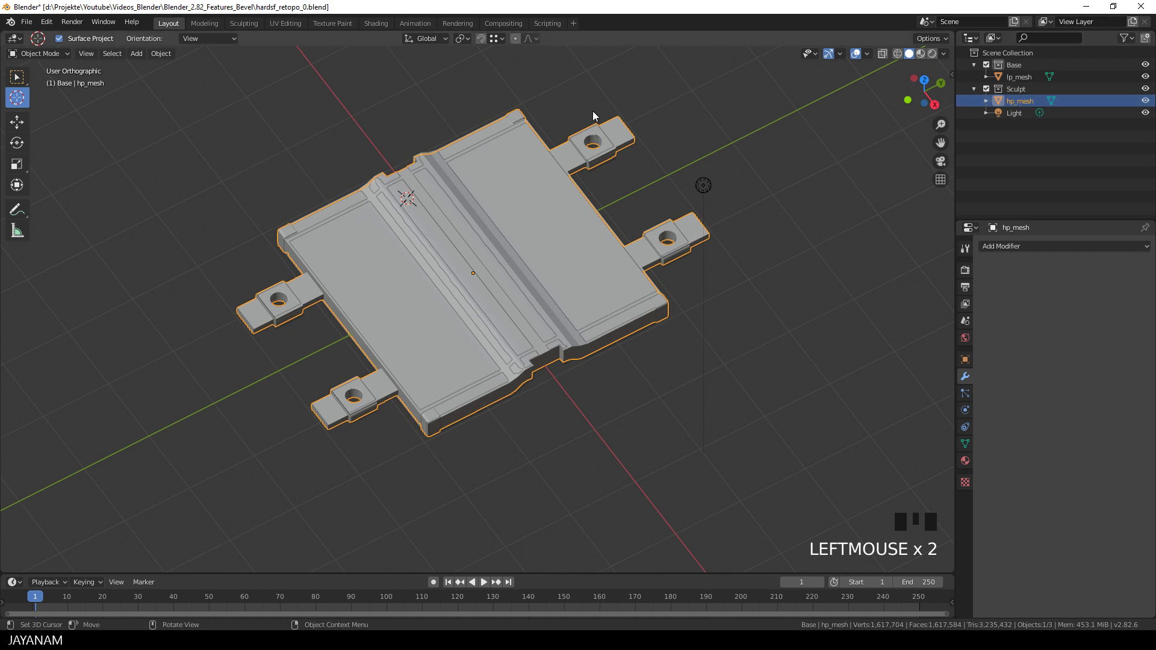
drag(38, 23, 65, 200)
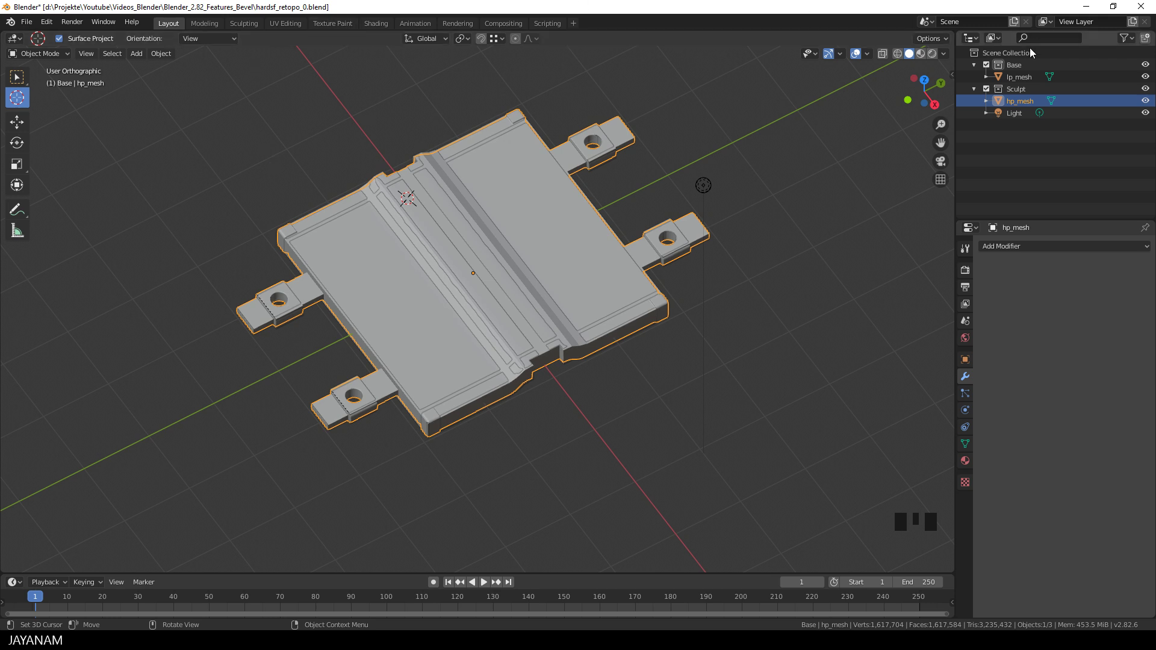
Select lp_mesh and start an FBX (.fbx) export from File > Export
click(1016, 80)
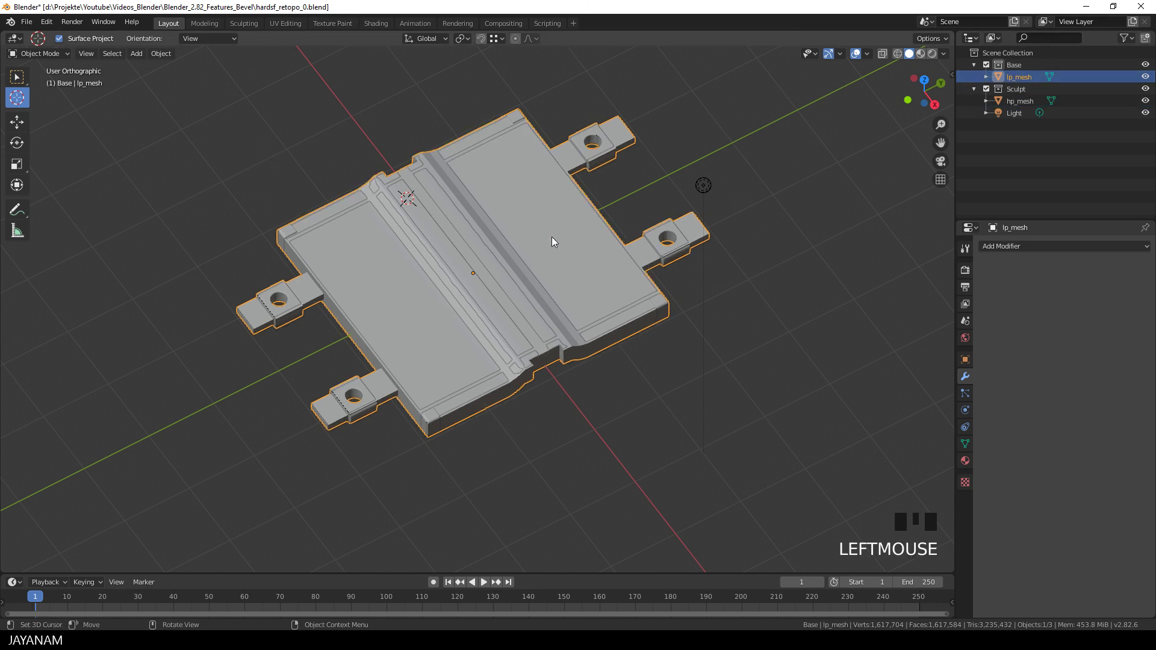
drag(548, 229, 34, 24)
drag(35, 24, 181, 251)
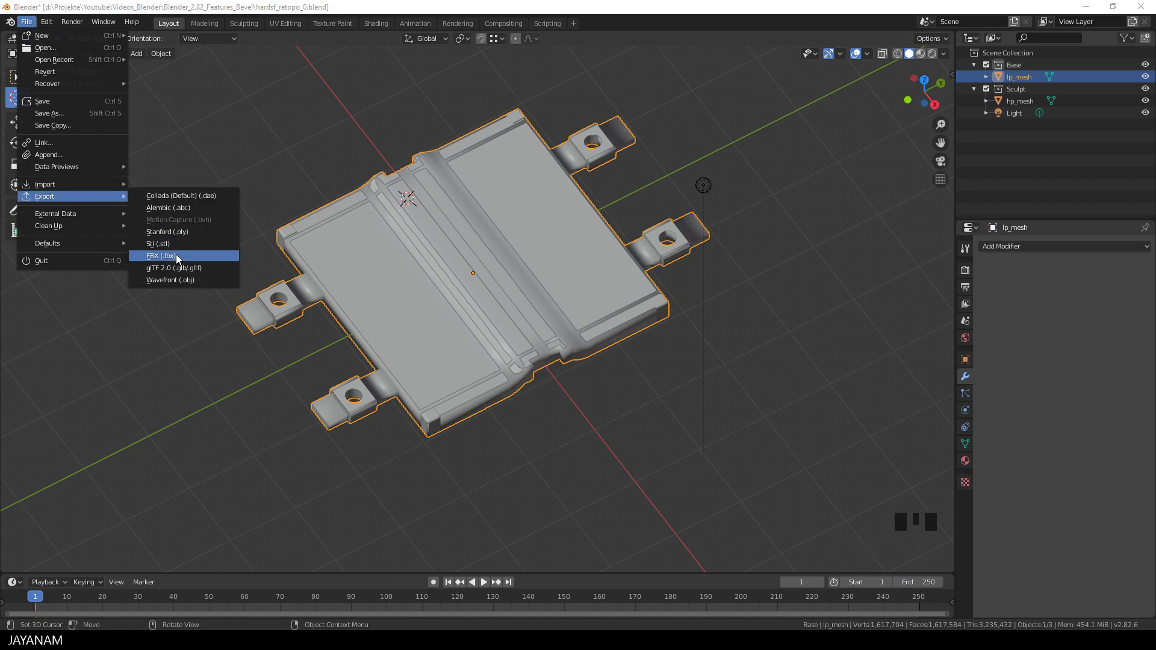